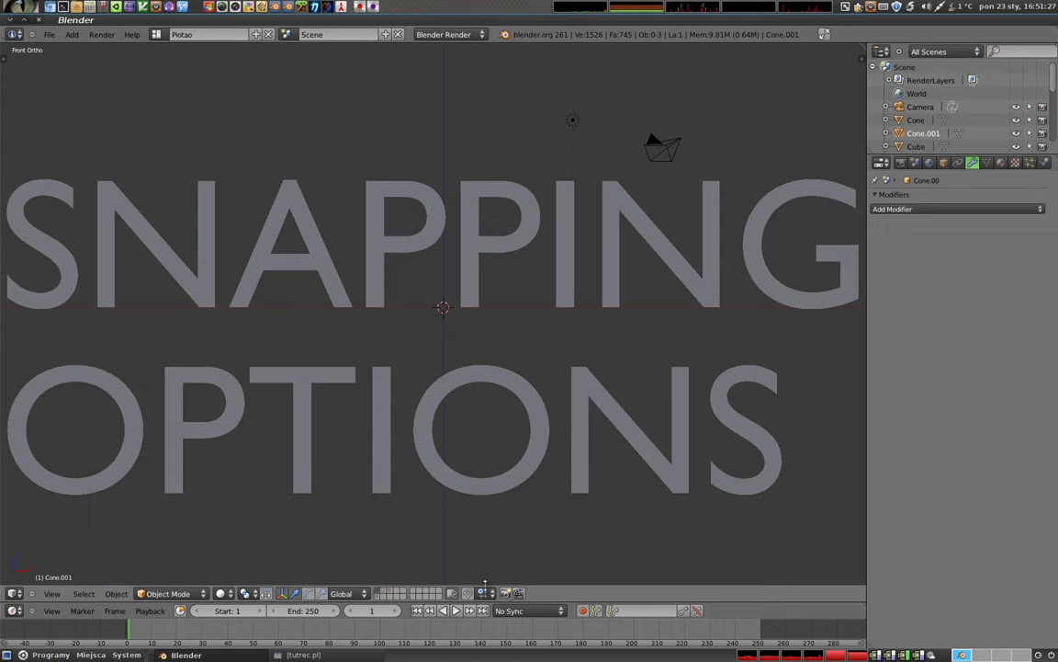
- Orbit around the scene and select the sphere to inspect where the cone should land
key("2")
middle_click(422, 312)
middle_click(617, 405)
right_click(475, 334)
middle_click(504, 239)
right_click(328, 327)
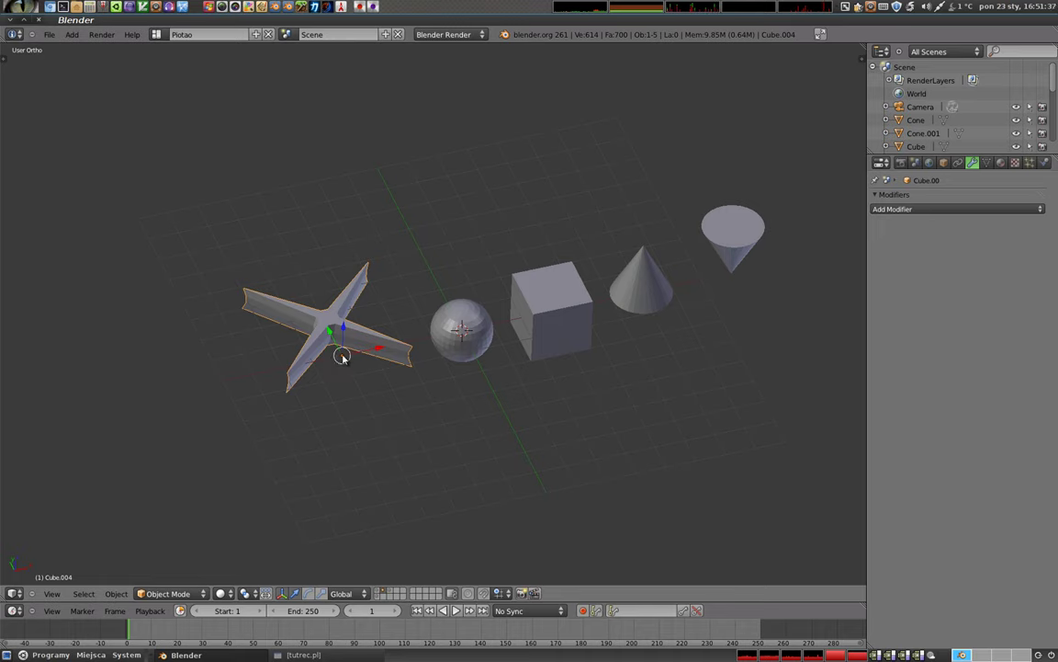
right_click(470, 327)
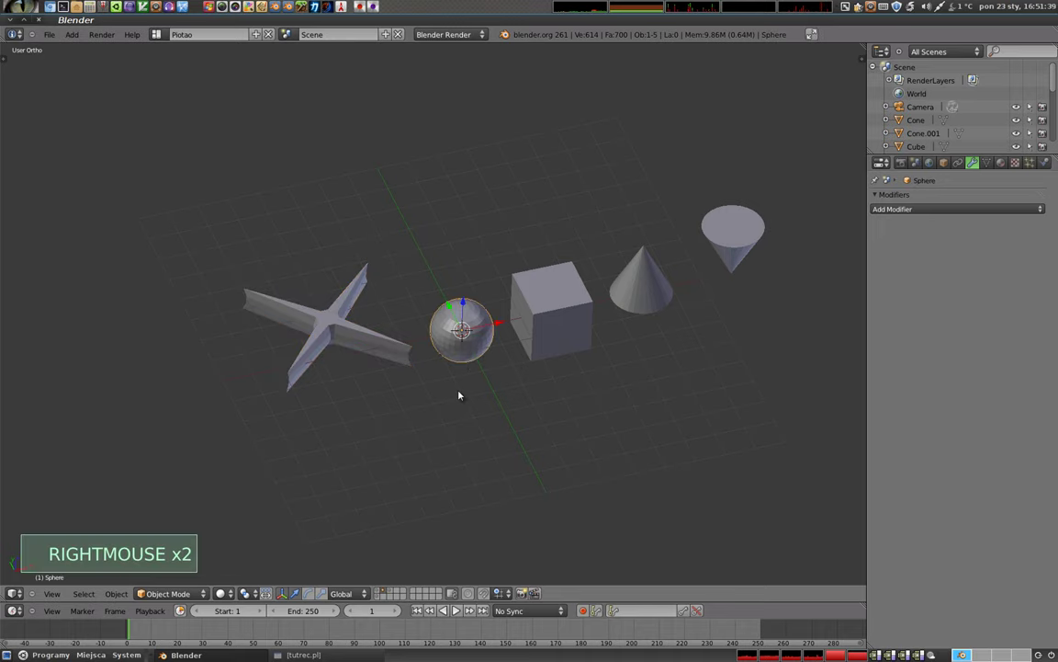
middle_click(570, 409)
middle_click(352, 263)
left_click(446, 318)
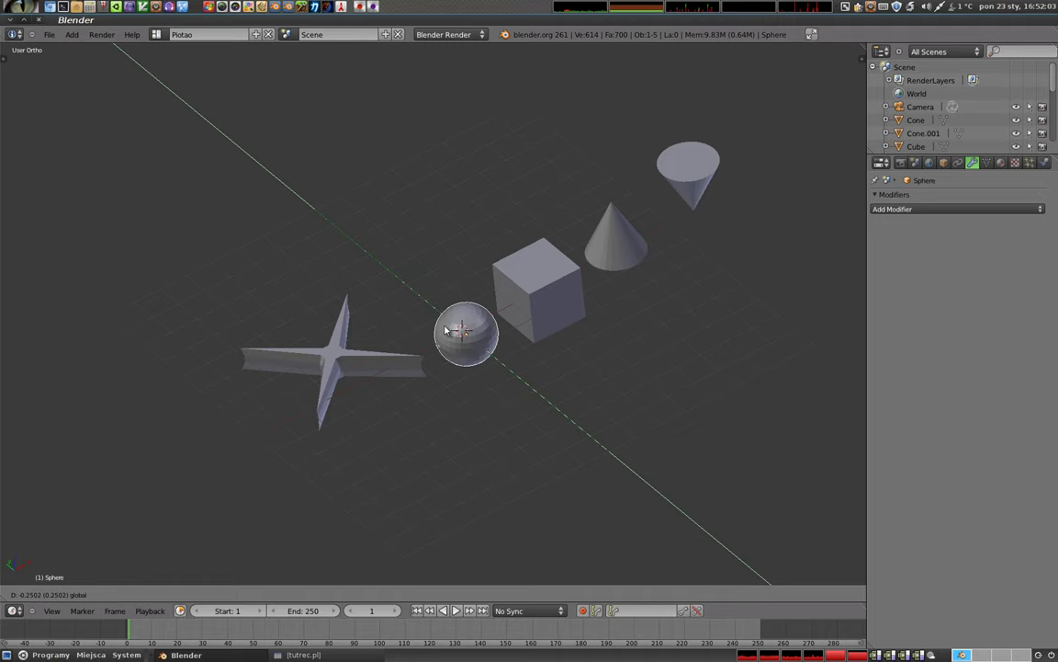
middle_click(490, 409)
middle_click(439, 265)
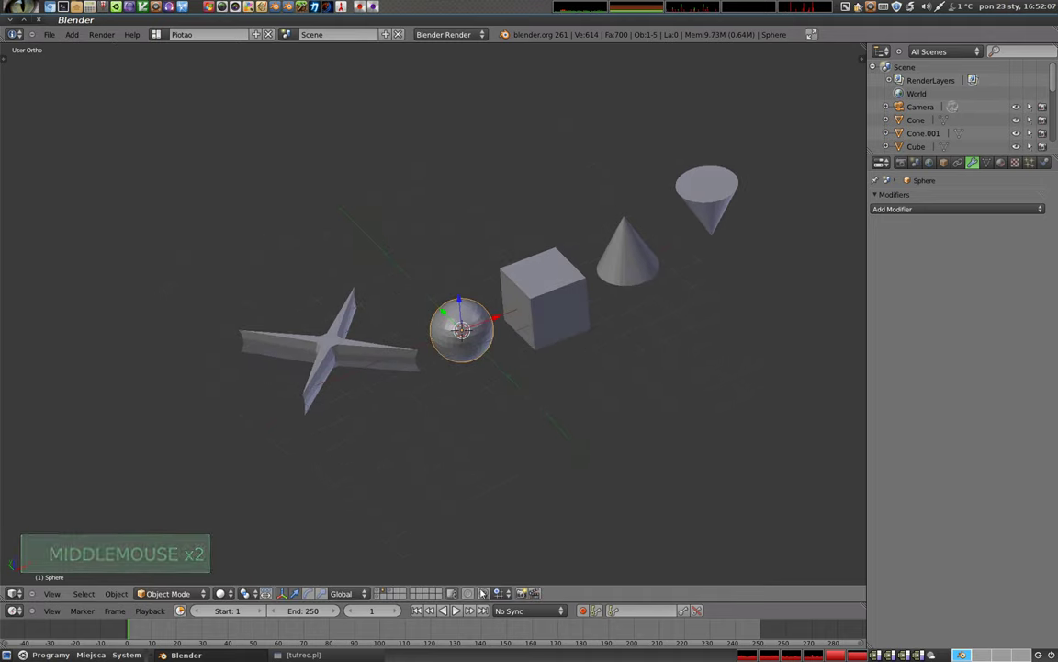
- Enable vertex snapping from the 3D view header controls
left_click(486, 596)
left_click(446, 313)
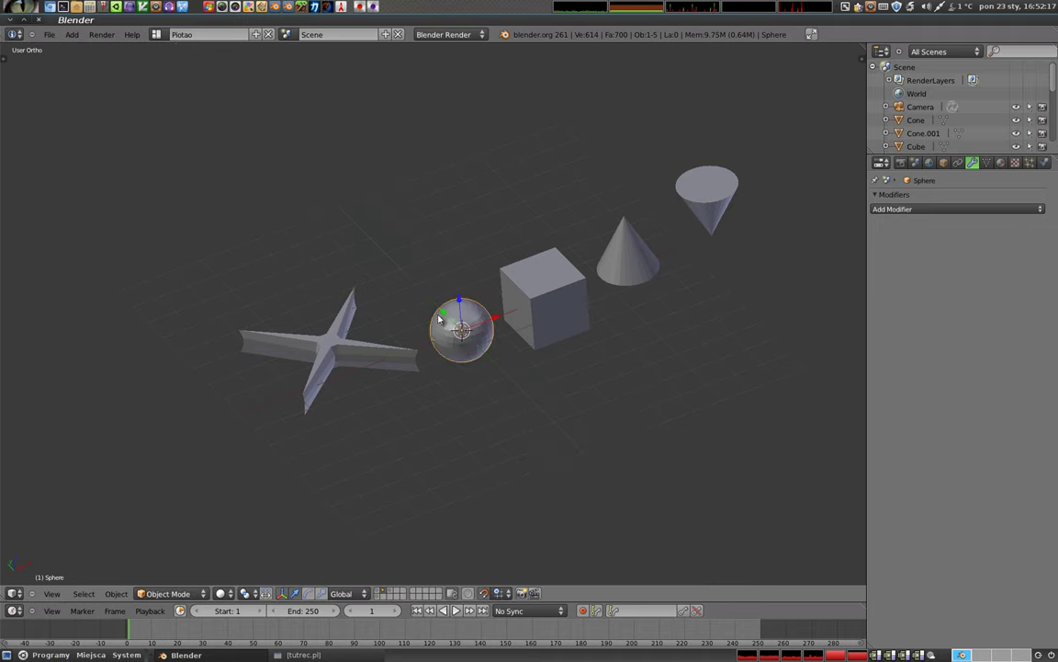
left_click(449, 313)
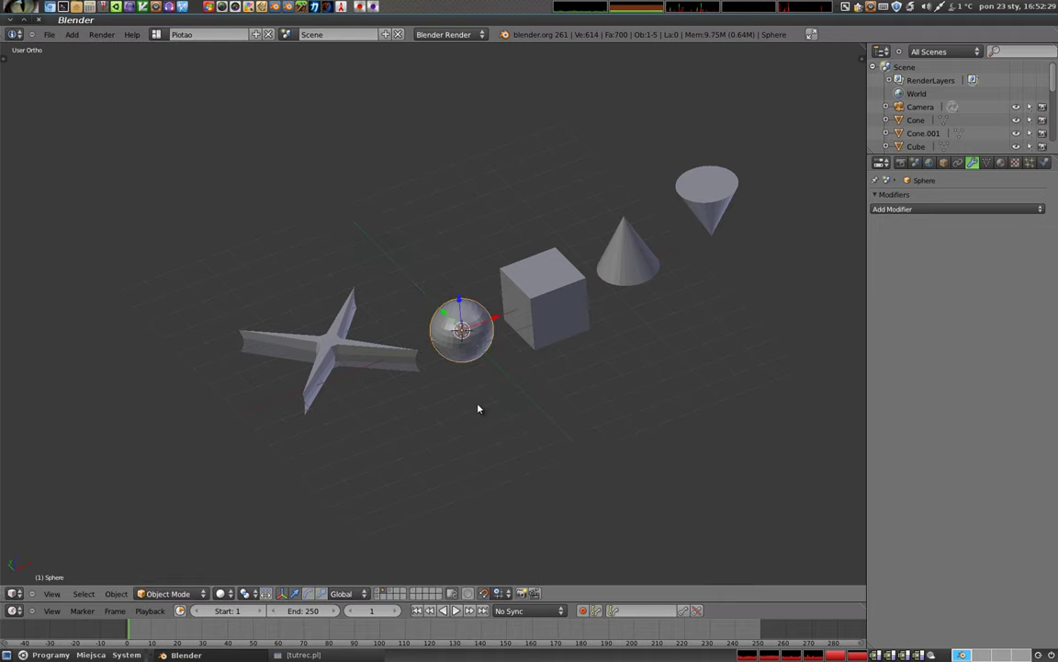
middle_click(475, 358)
middle_click(549, 262)
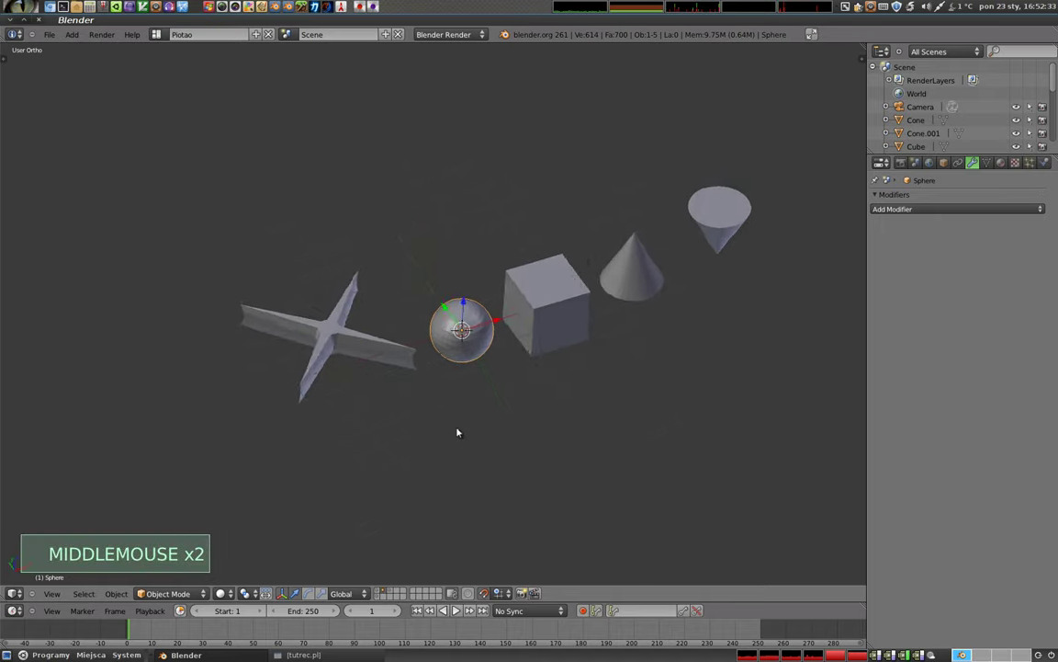
left_click(489, 598)
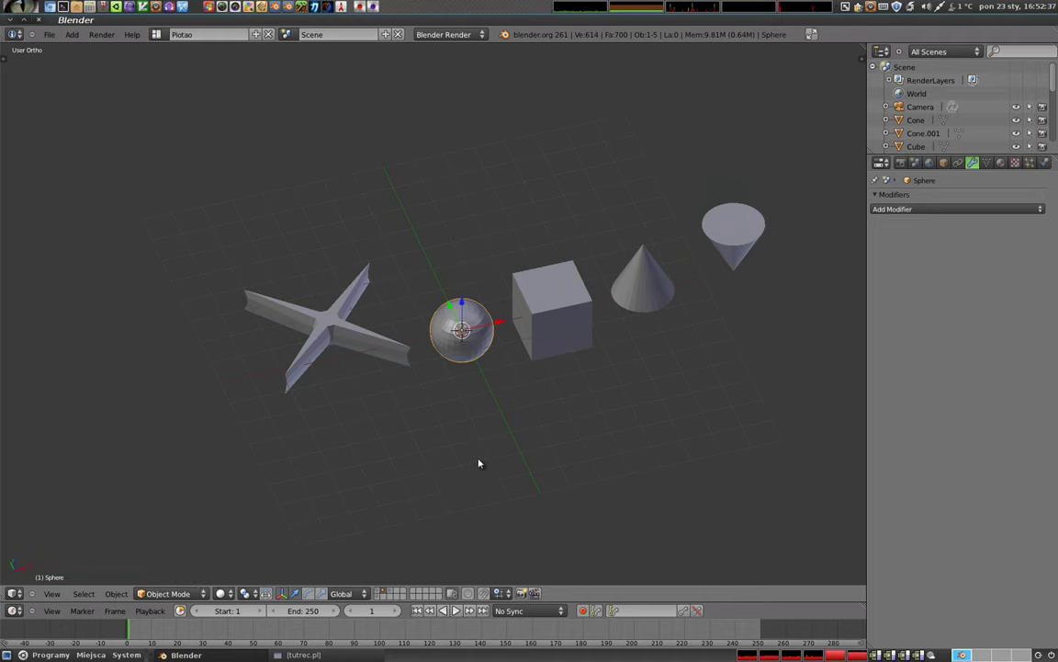
left_click(502, 594)
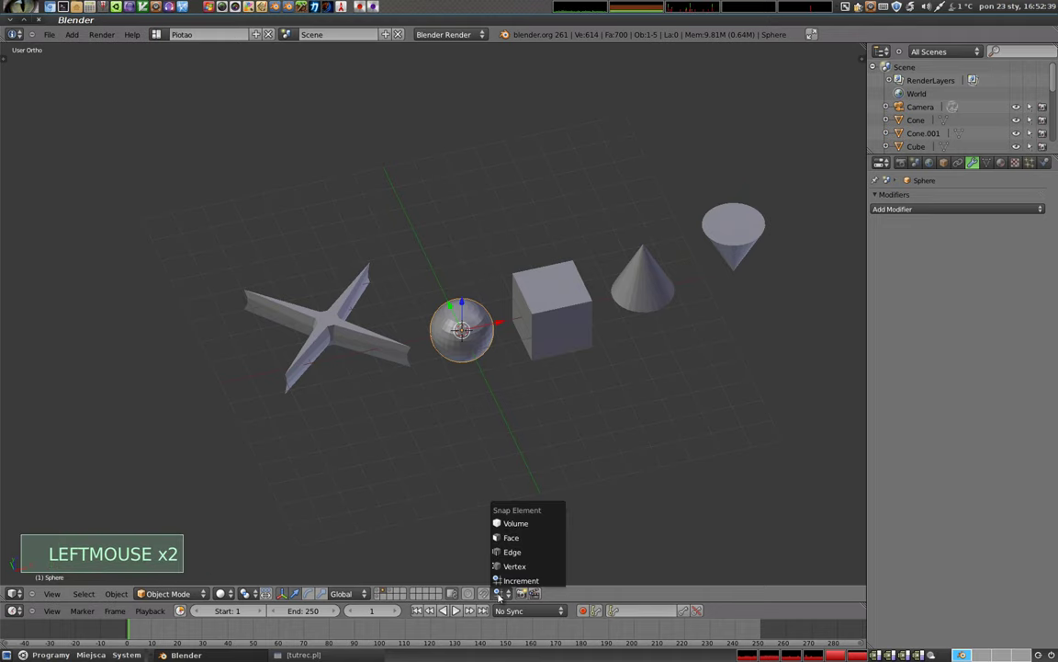
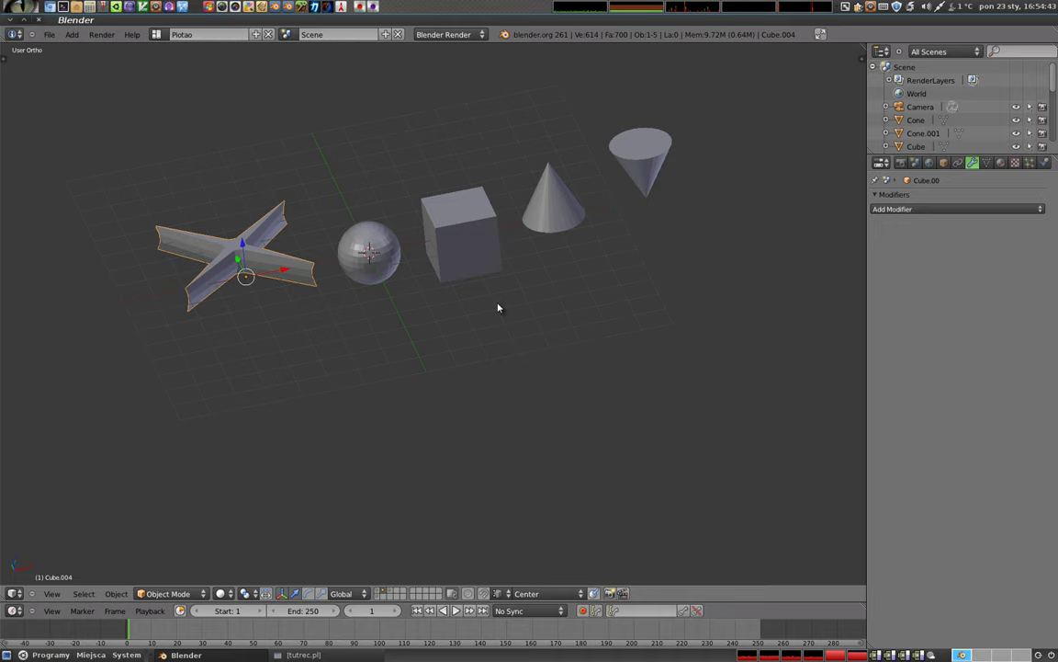
left_click(600, 596)
- Move the inverted cone so its tip snaps onto the sphere's top, then inspect the contact point
right_click(645, 168)
key("g")
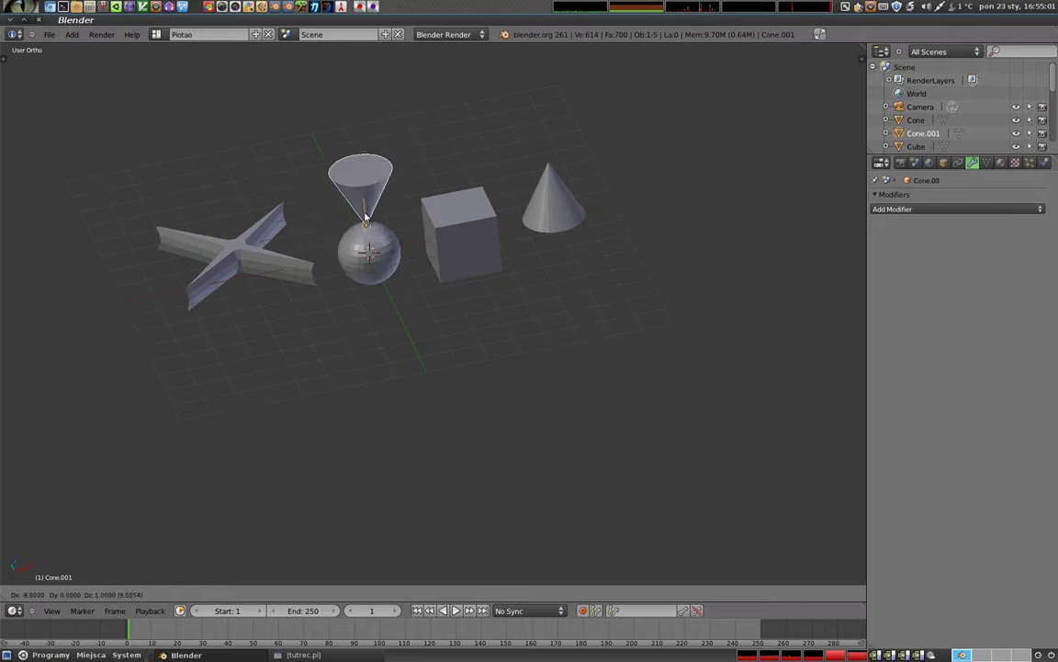
left_click(370, 221)
scroll("up", 3)
middle_click(374, 249)
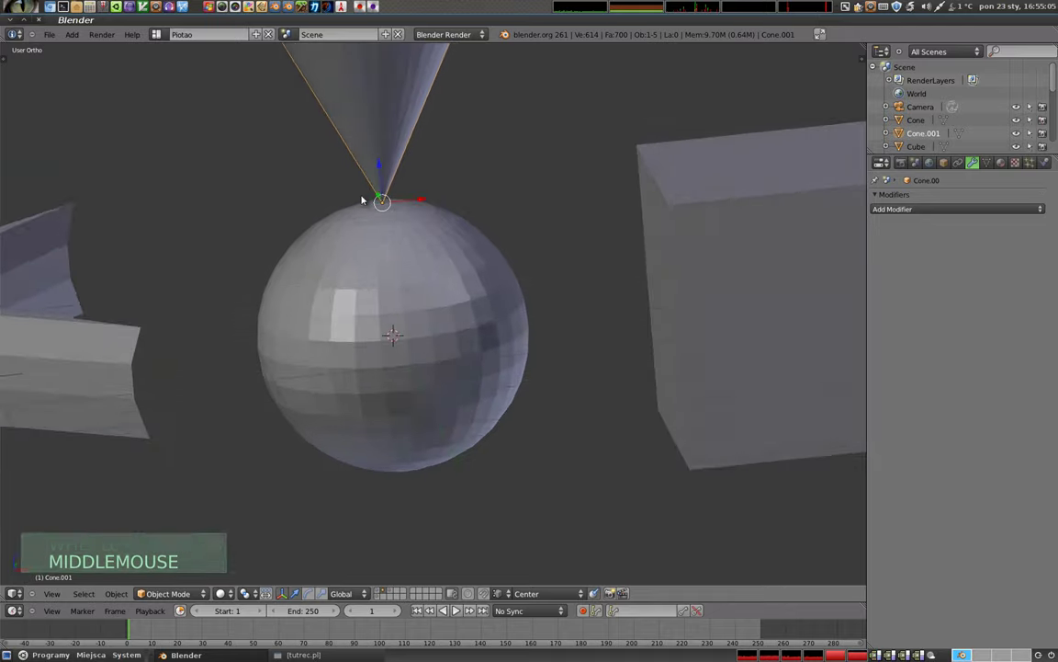
scroll("down", 3)
middle_click(388, 304)
scroll("down", 3)
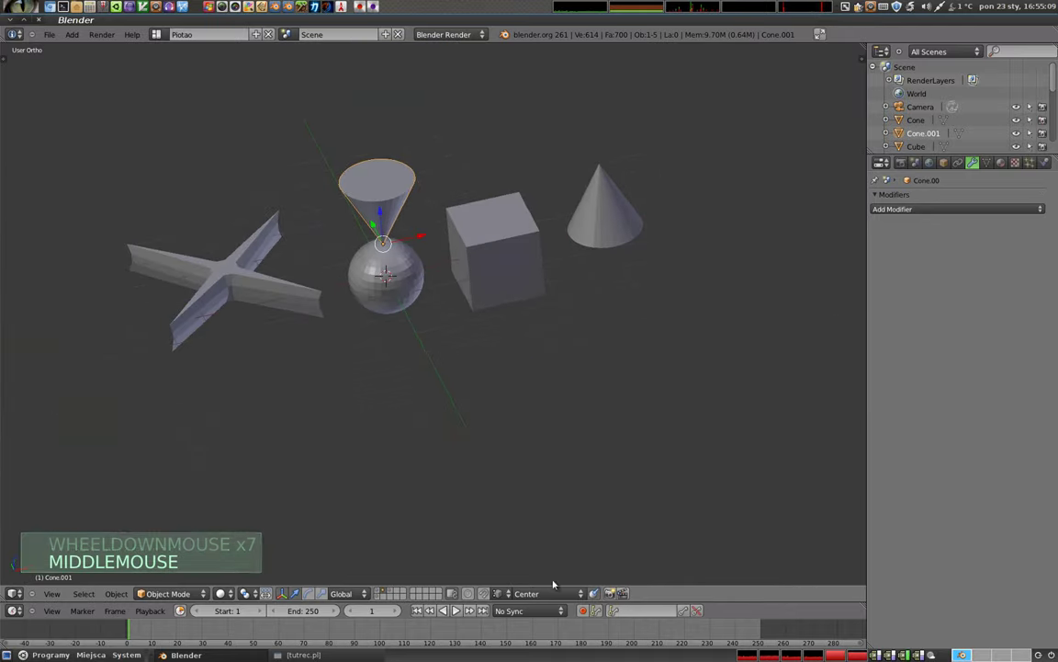
left_click(558, 595)
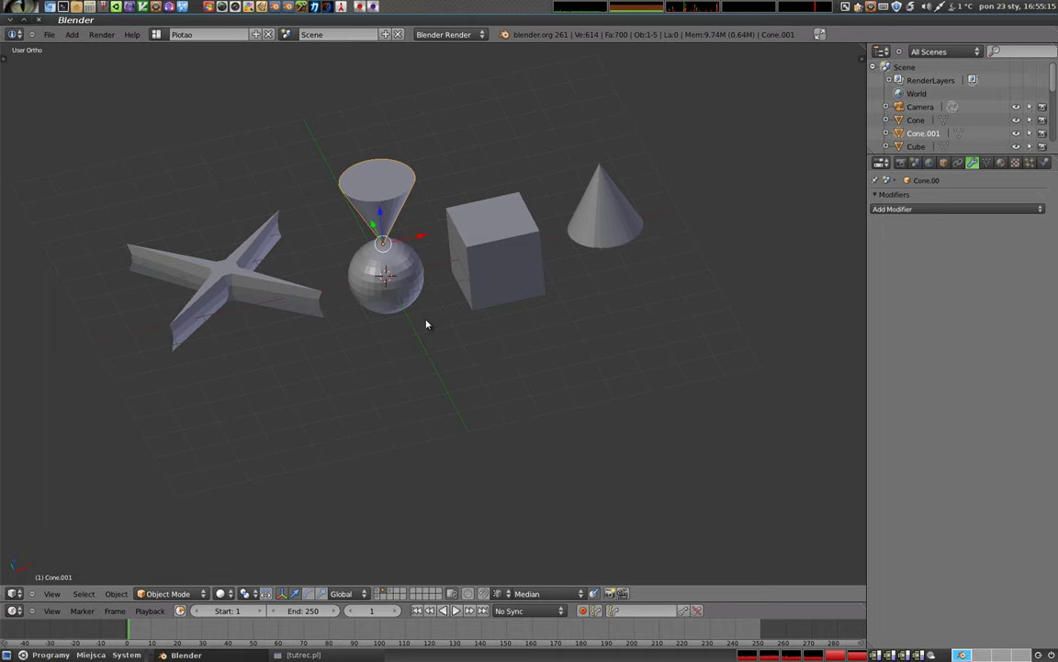
right_click(261, 285)
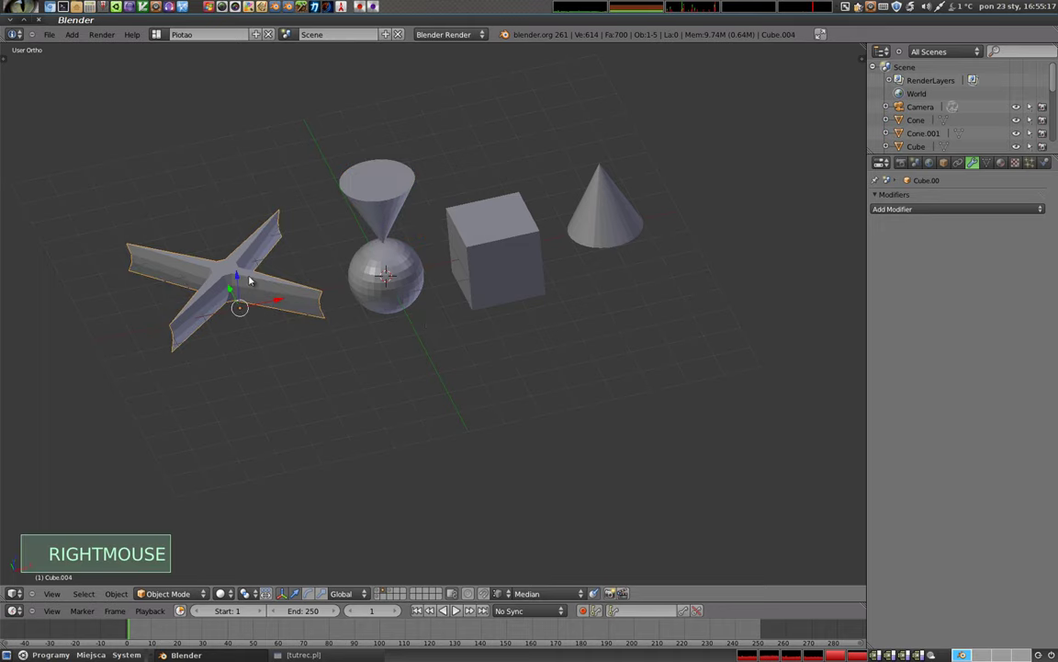
middle_click(342, 284)
middle_click(196, 395)
key("g")
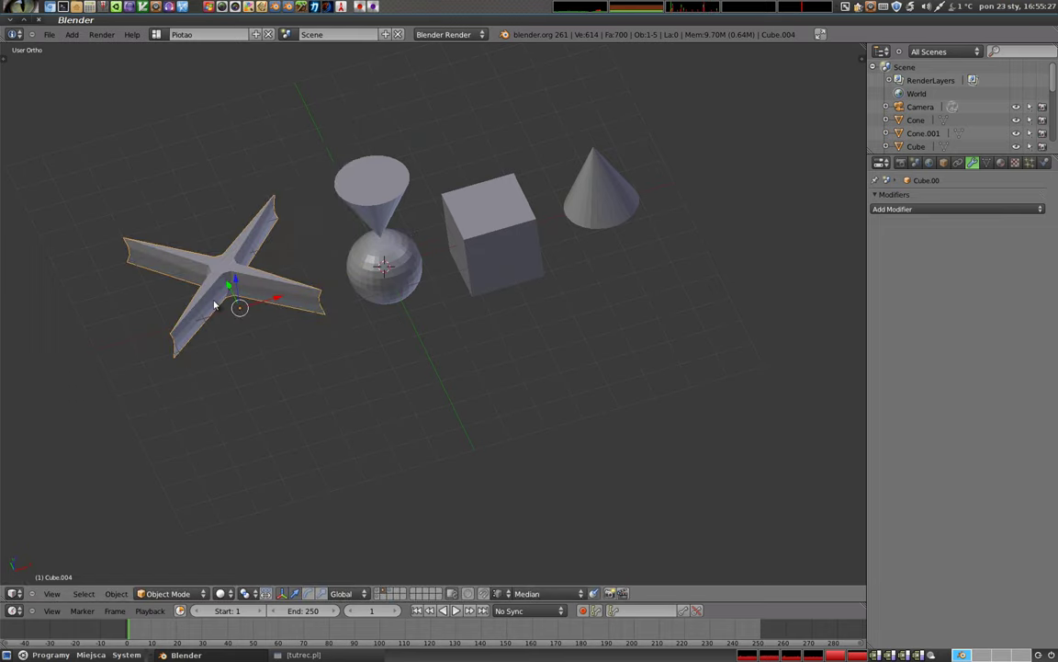
key("Tab")
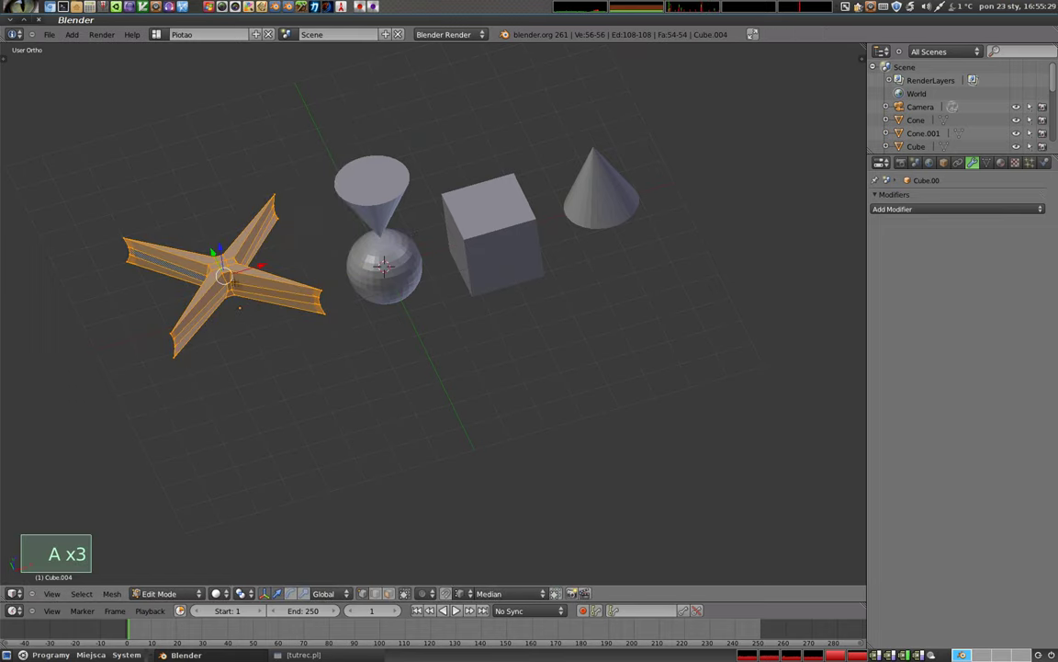
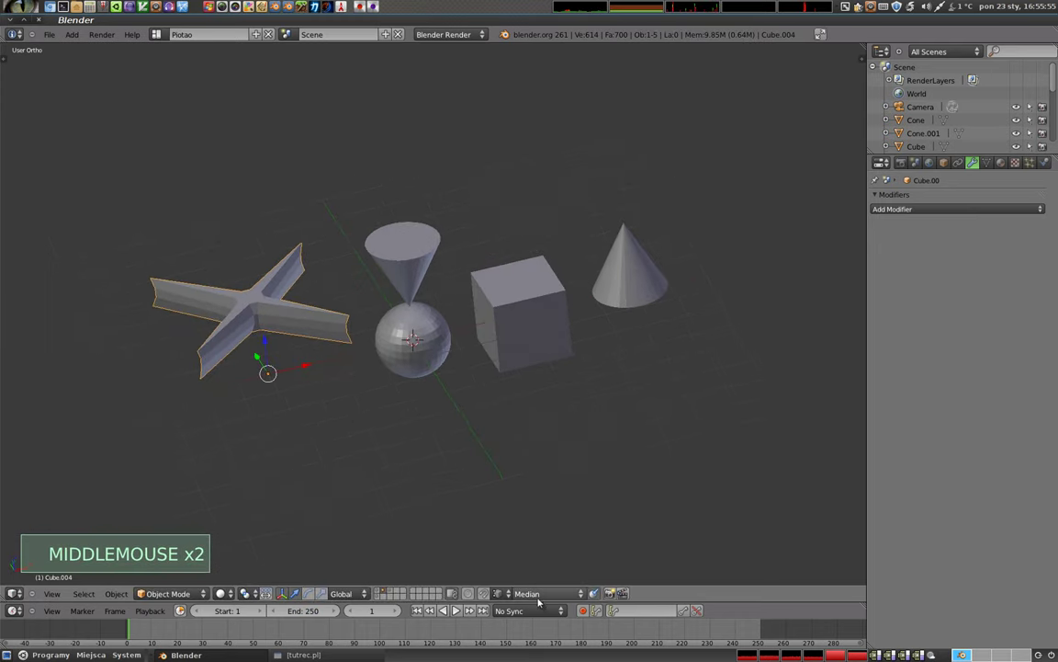
left_click(550, 595)
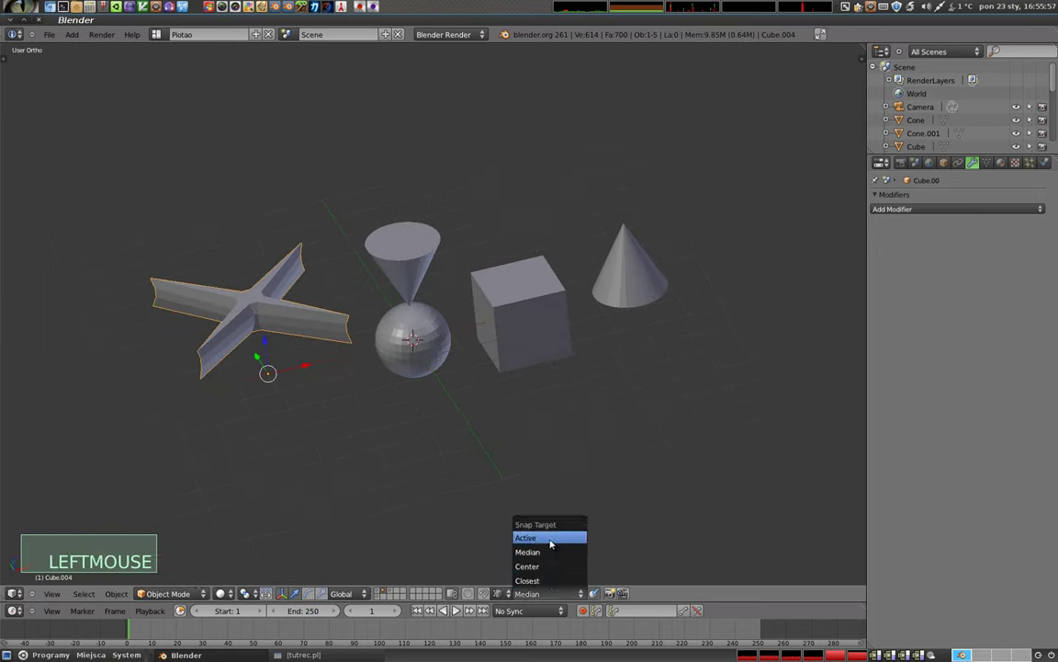
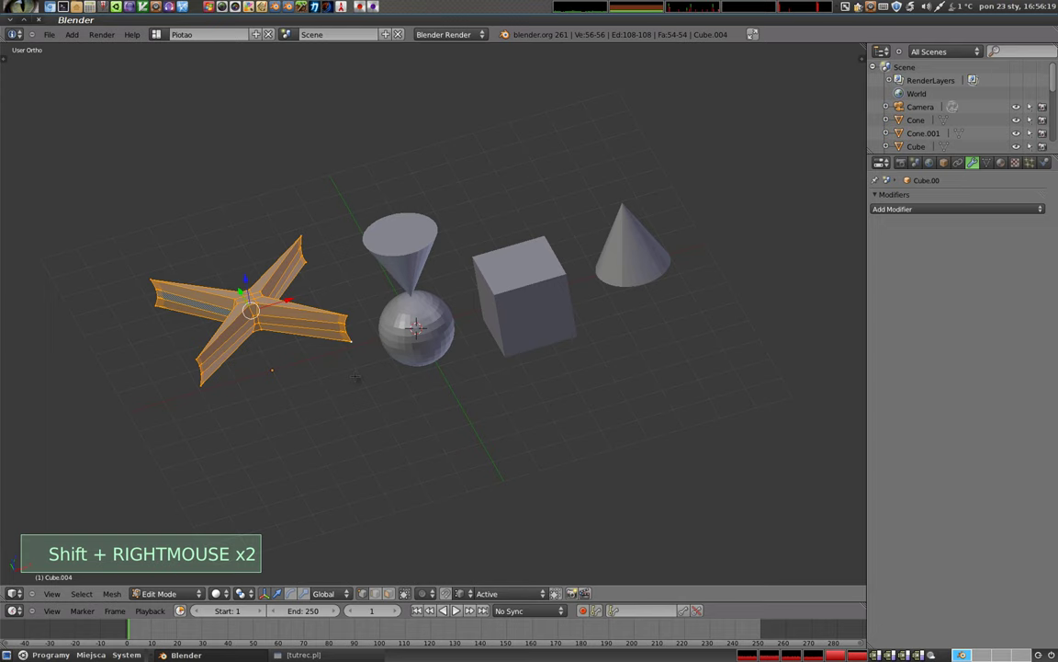
scroll("up", 3)
scroll("down", 3)
key("g")
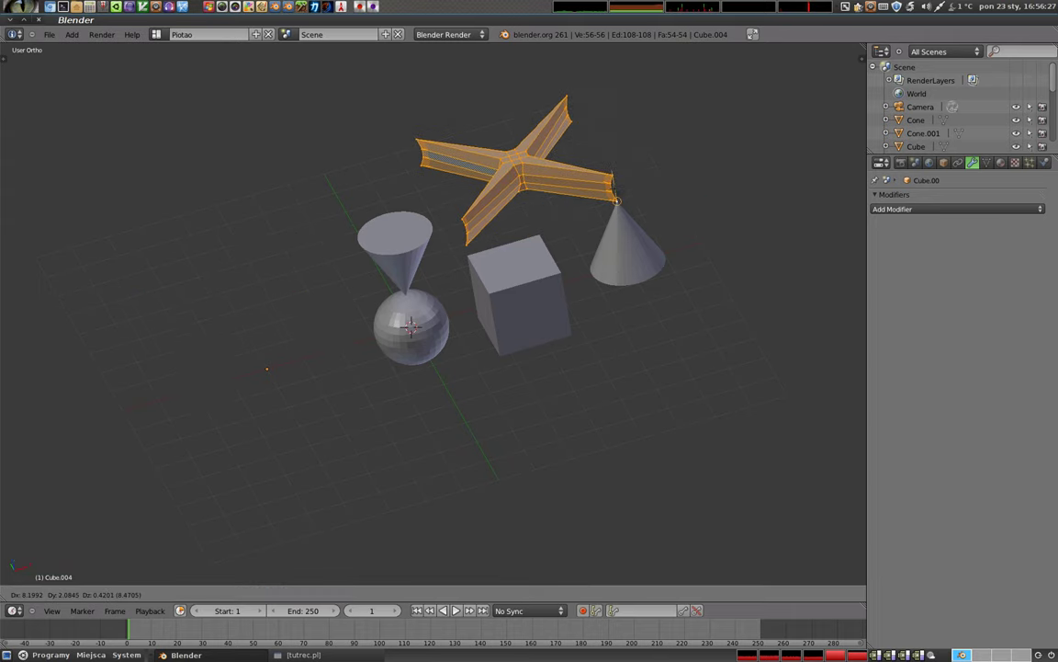
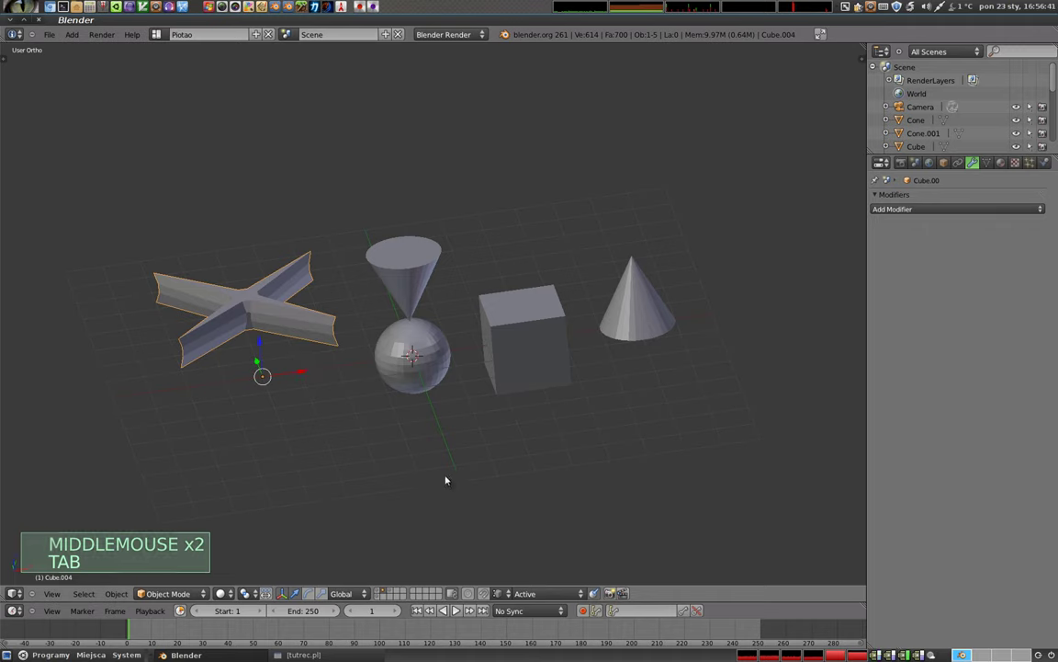
- Adjust the 3D view header setting before splitting the viewport
left_click(505, 597)
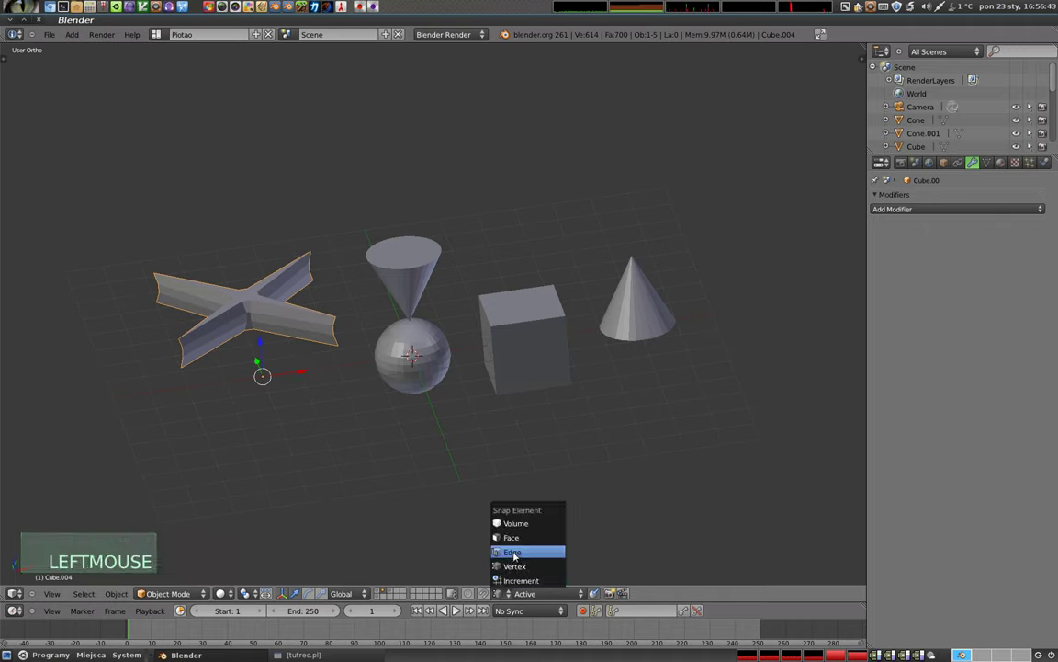
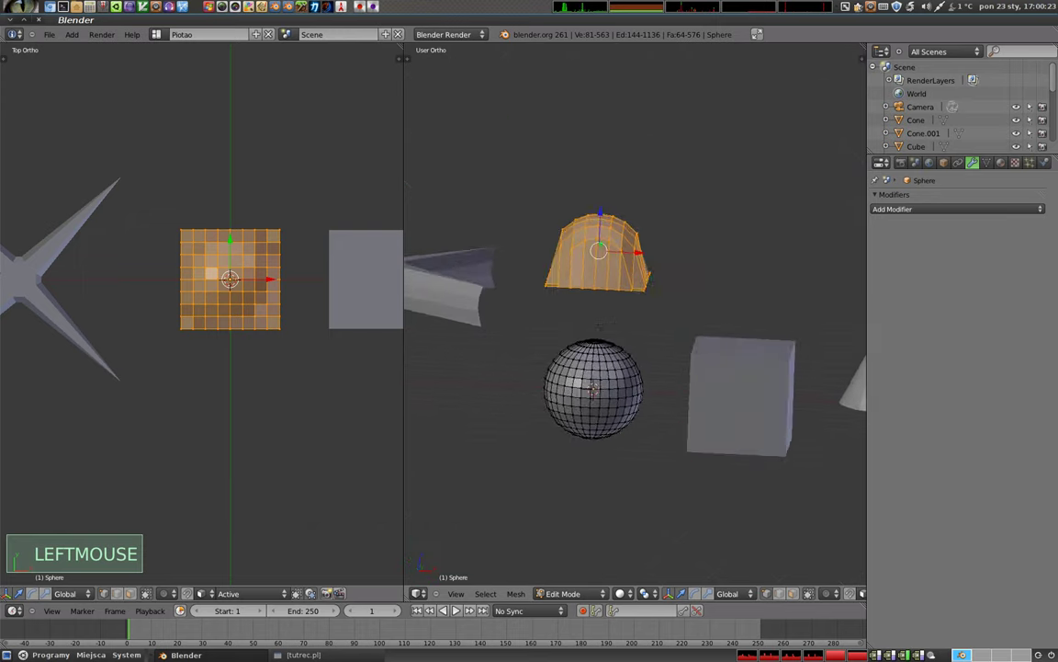
- Separate the selected top cap into its own object with P, Selection
key("Tab")
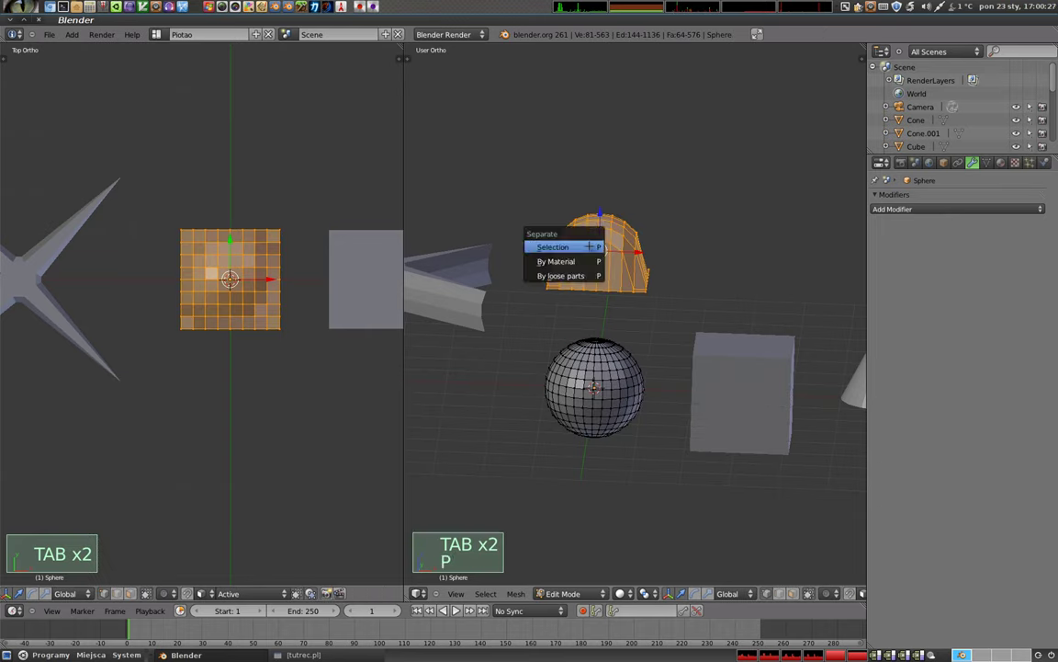
key("p")
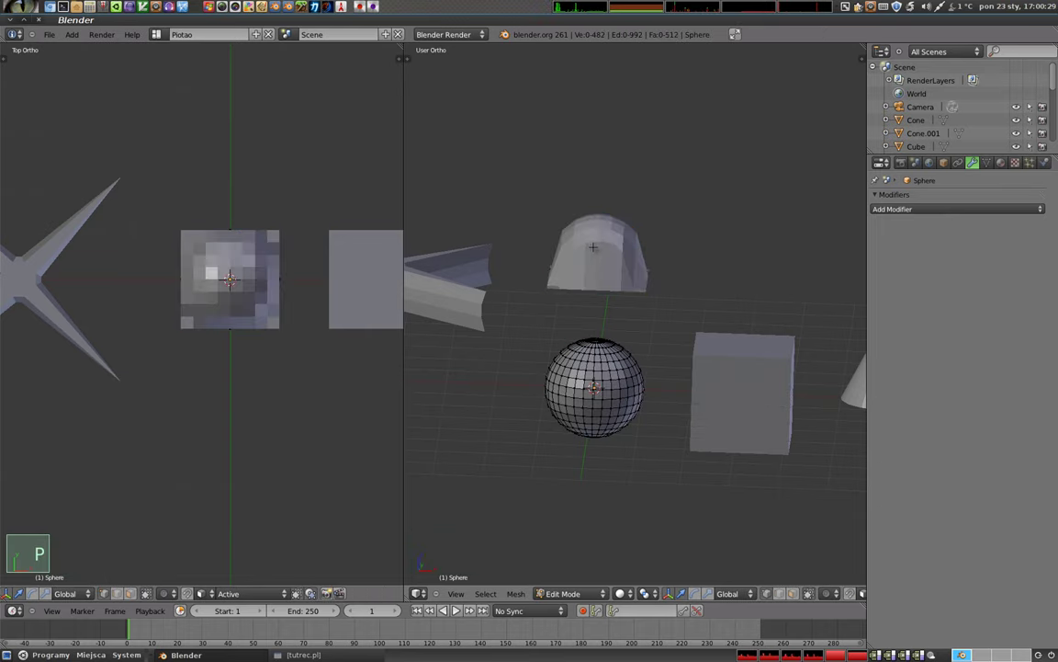
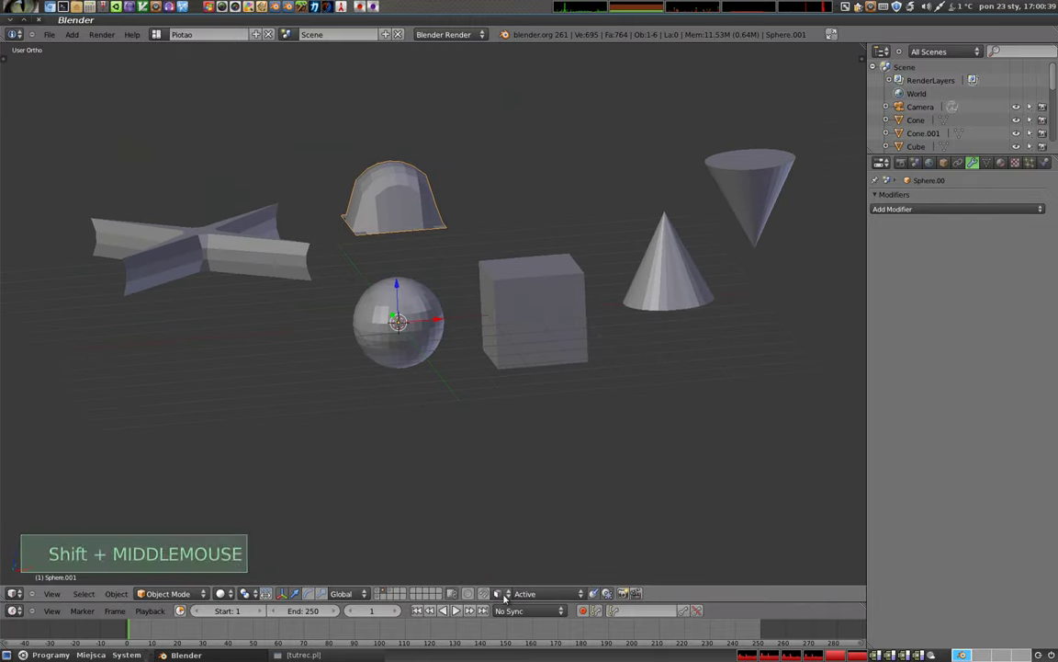
- Delete the separated dome piece from the scene
left_click(504, 596)
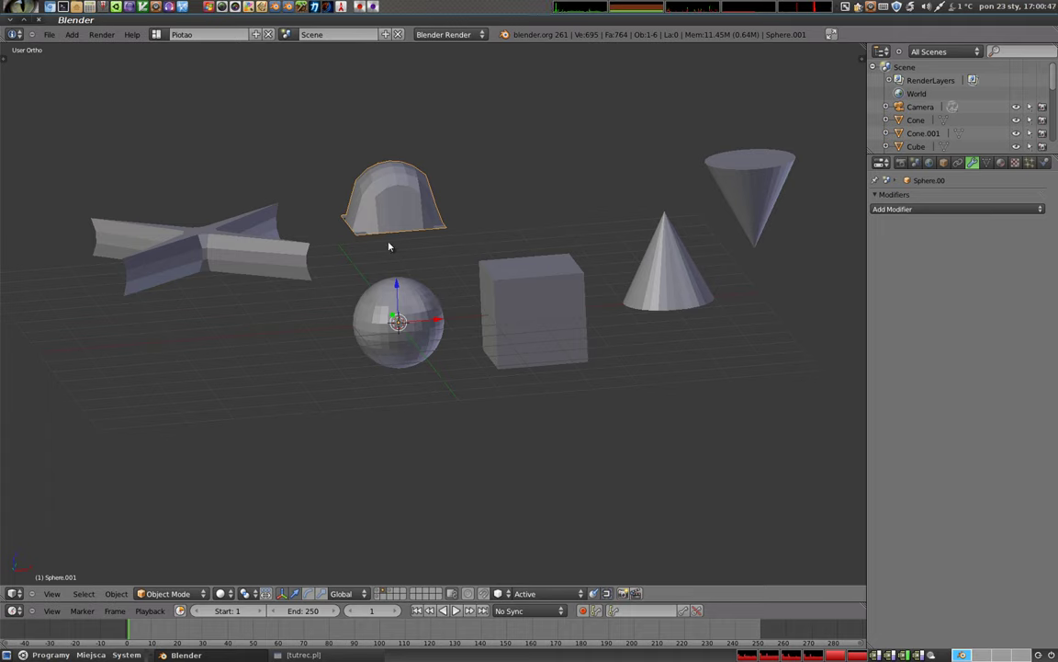
key("x")
right_click(400, 321)
right_click(258, 255)
left_click(214, 304)
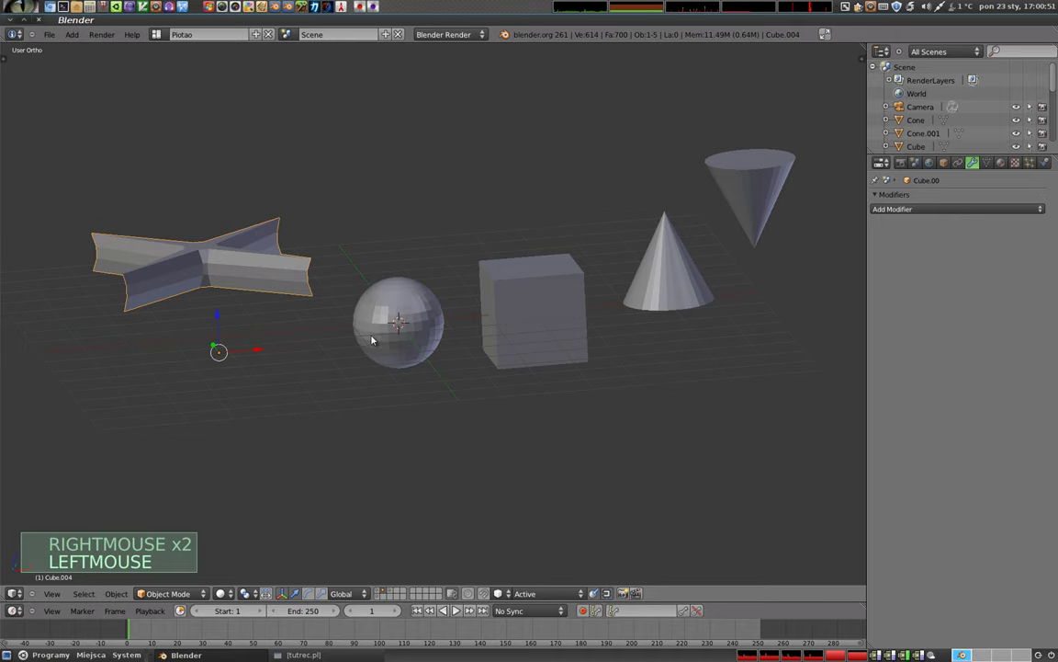
- Scale the cube down to a small block and the sphere up larger
right_click(393, 321)
key("s")
left_click(429, 349)
right_click(527, 303)
key("s")
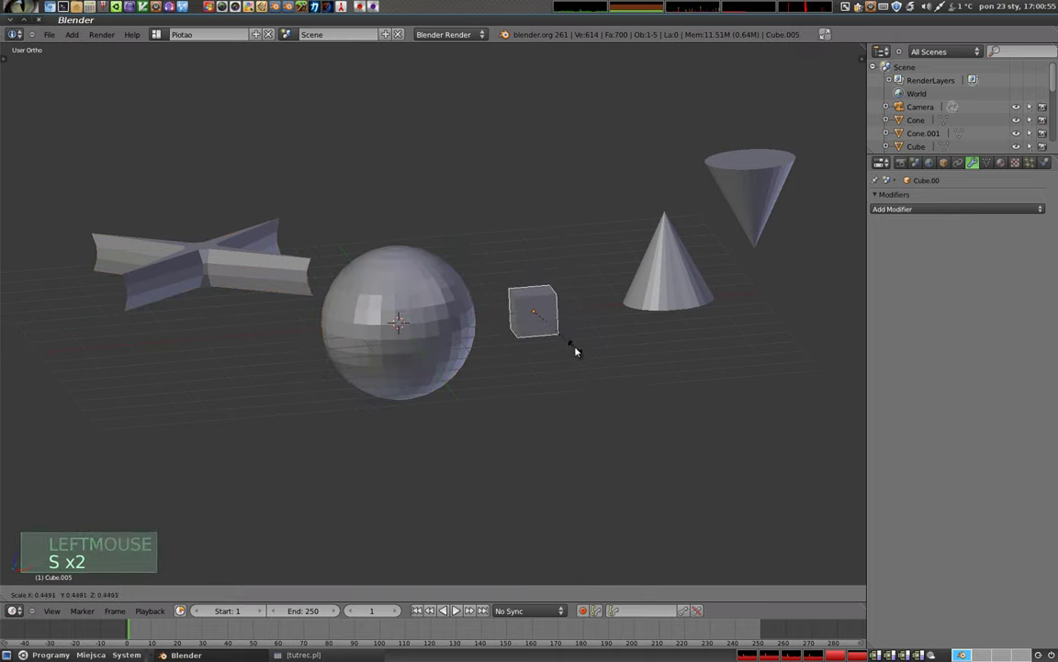
left_click(569, 340)
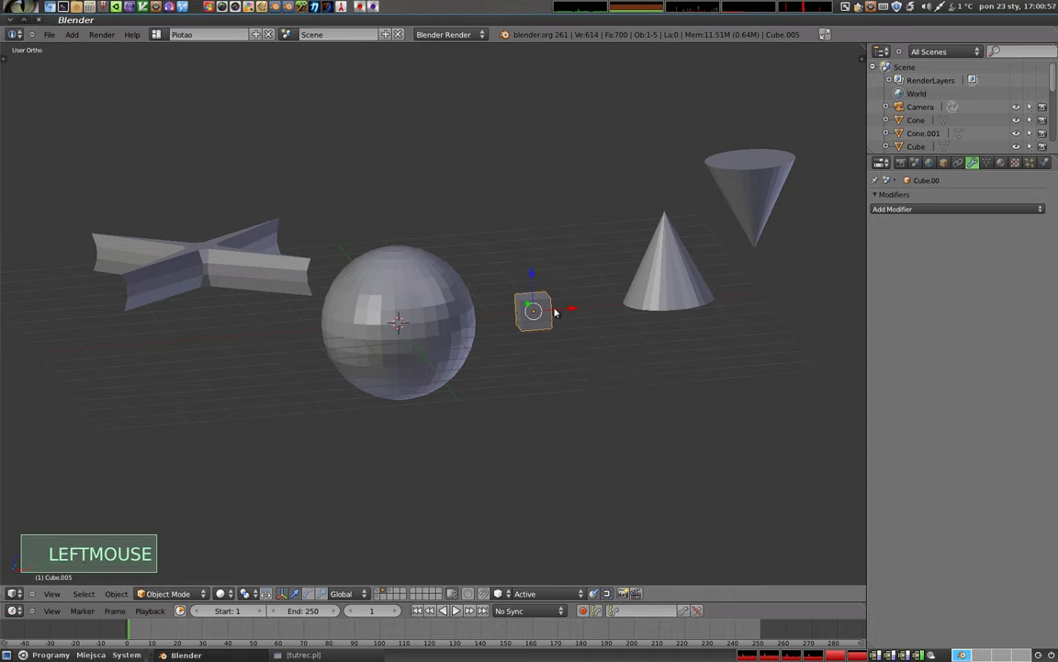
- Move the small cube toward the right side of the sphere from a top-down view
middle_click(465, 311)
middle_click(374, 311)
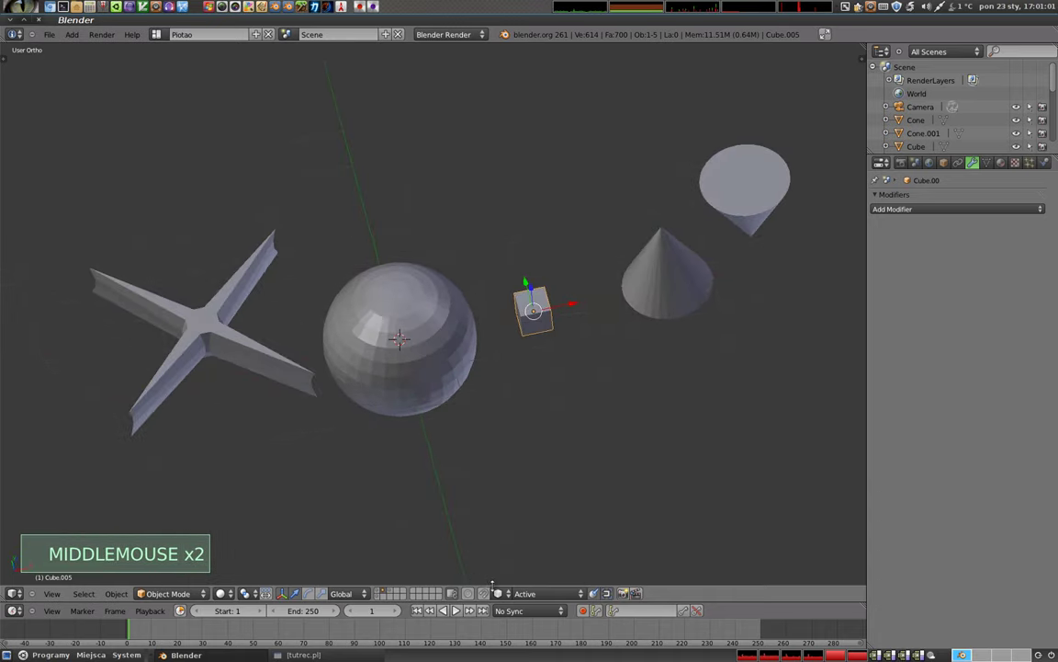
left_click(499, 597)
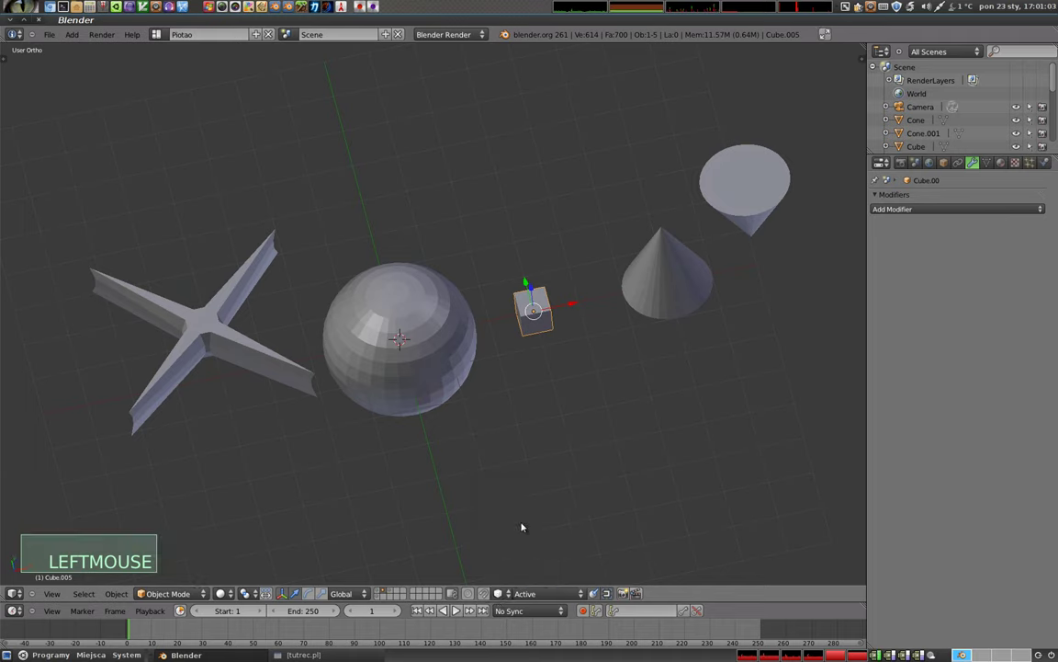
left_click(550, 596)
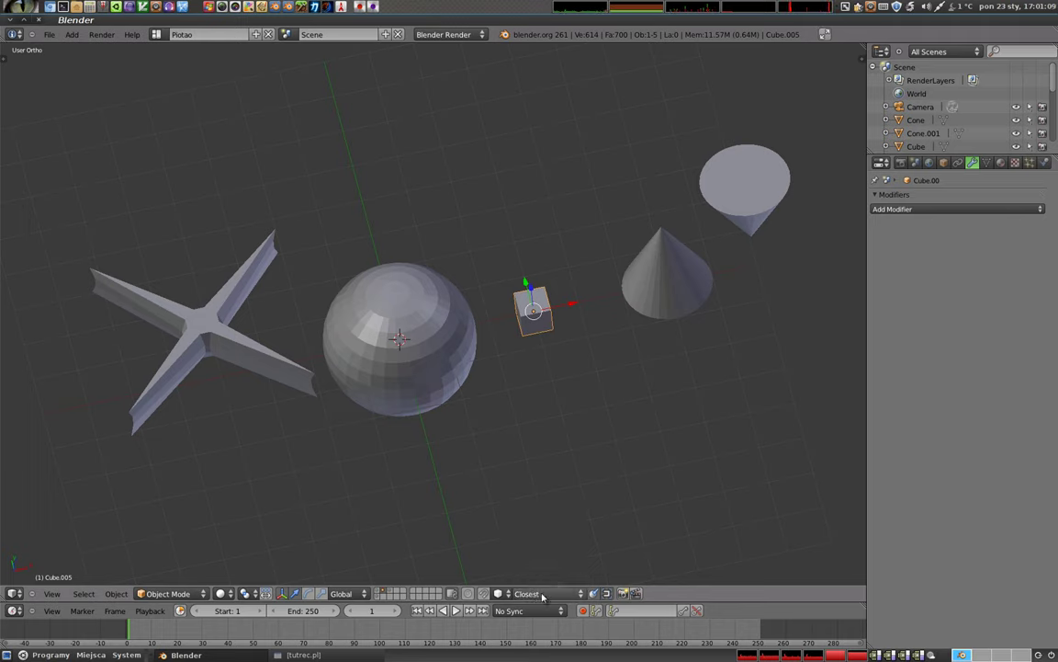
key("g")
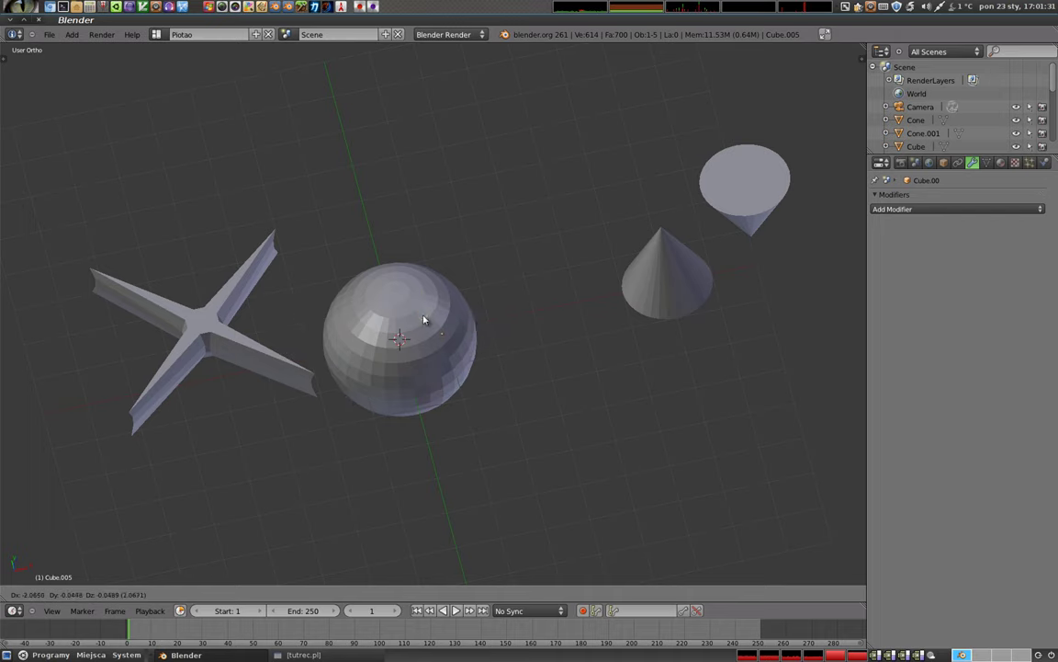
middle_click(452, 368)
- Drop the cube back at its place and switch the sphere into face editing for deletion
middle_click(522, 407)
key("g")
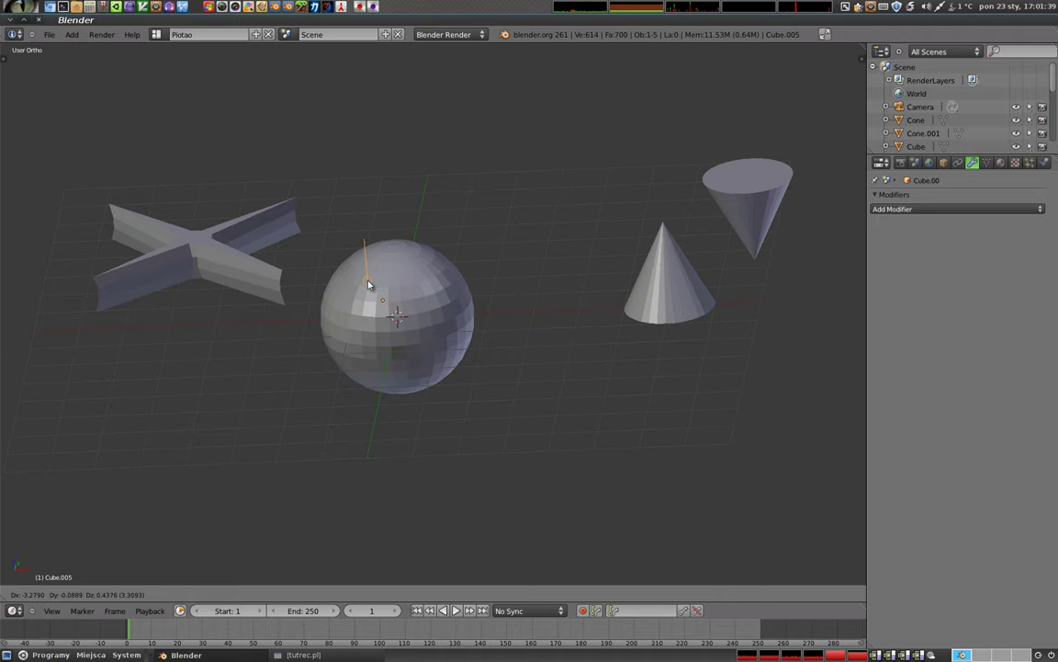
middle_click(402, 328)
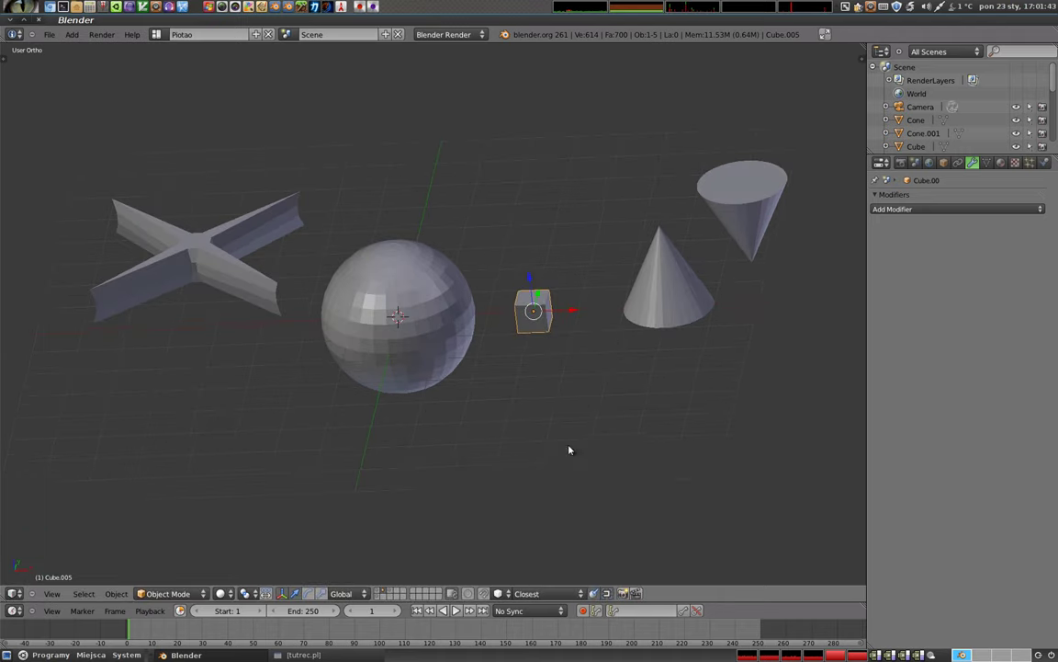
left_click(595, 593)
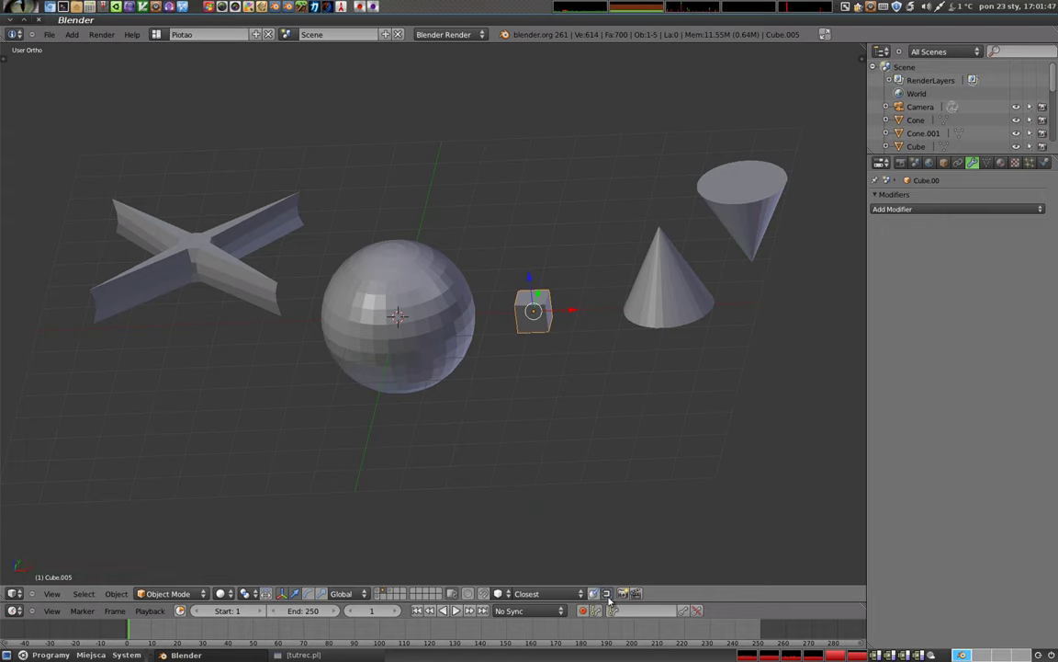
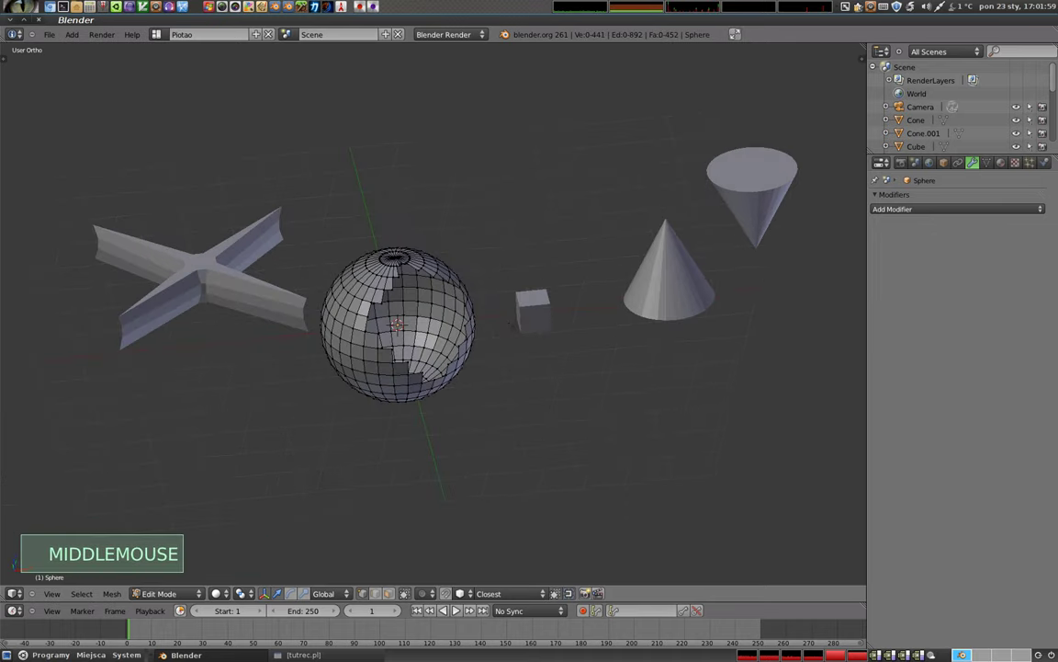
- Leave Edit Mode after deleting the patch and select the small cube from a low side angle
key("Tab")
right_click(540, 312)
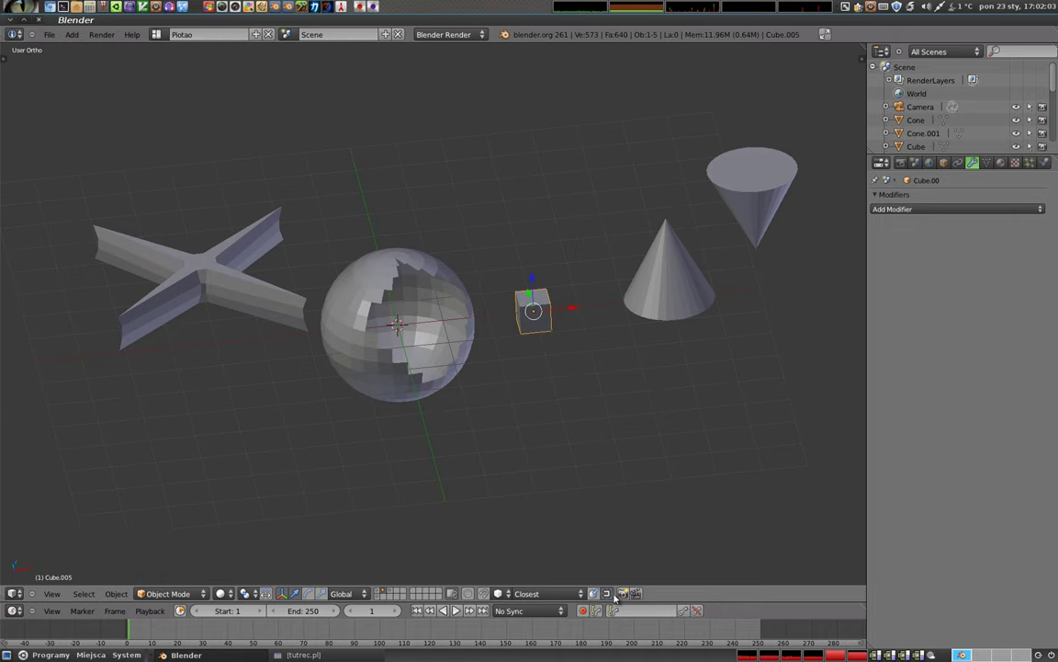
middle_click(459, 411)
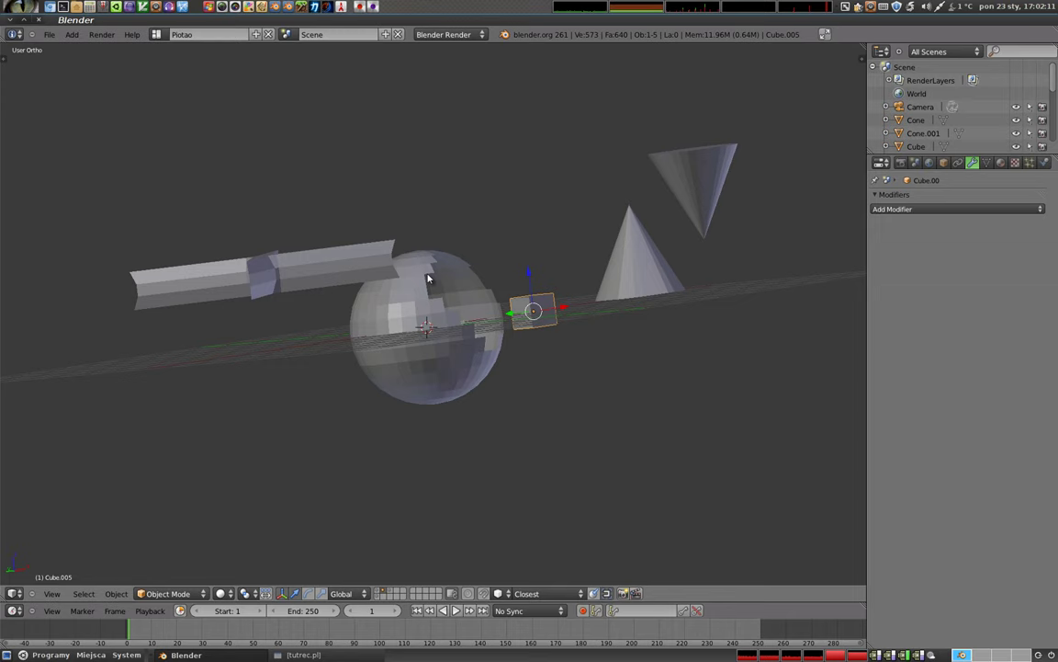
middle_click(496, 363)
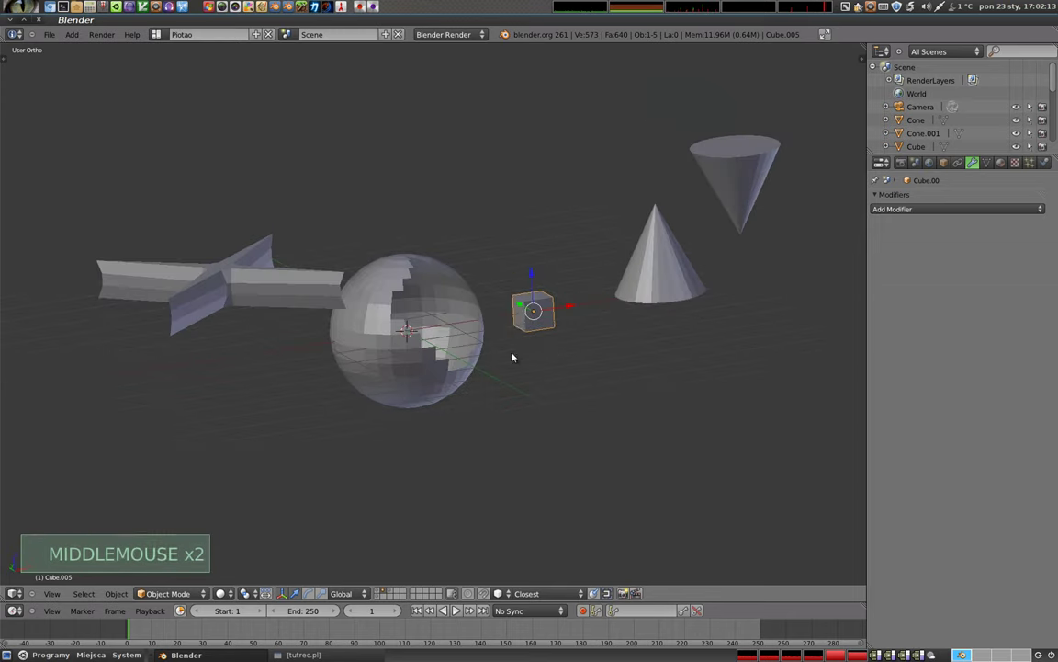
- Move the small cube beside the holed sphere, then let it return between sphere and cones
key("g")
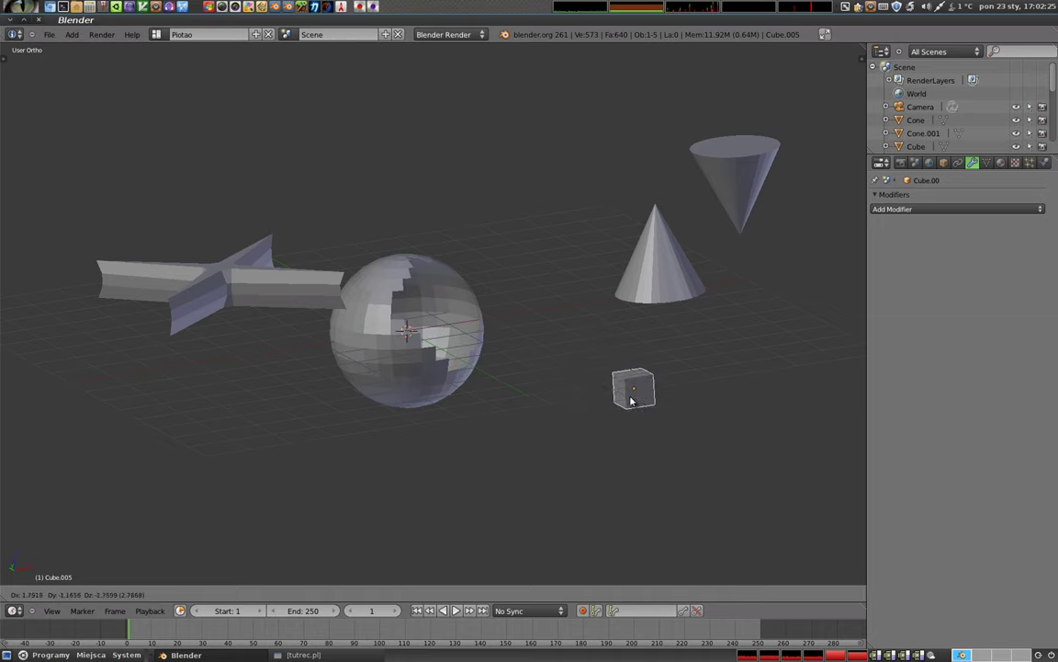
middle_click(527, 288)
middle_click(403, 218)
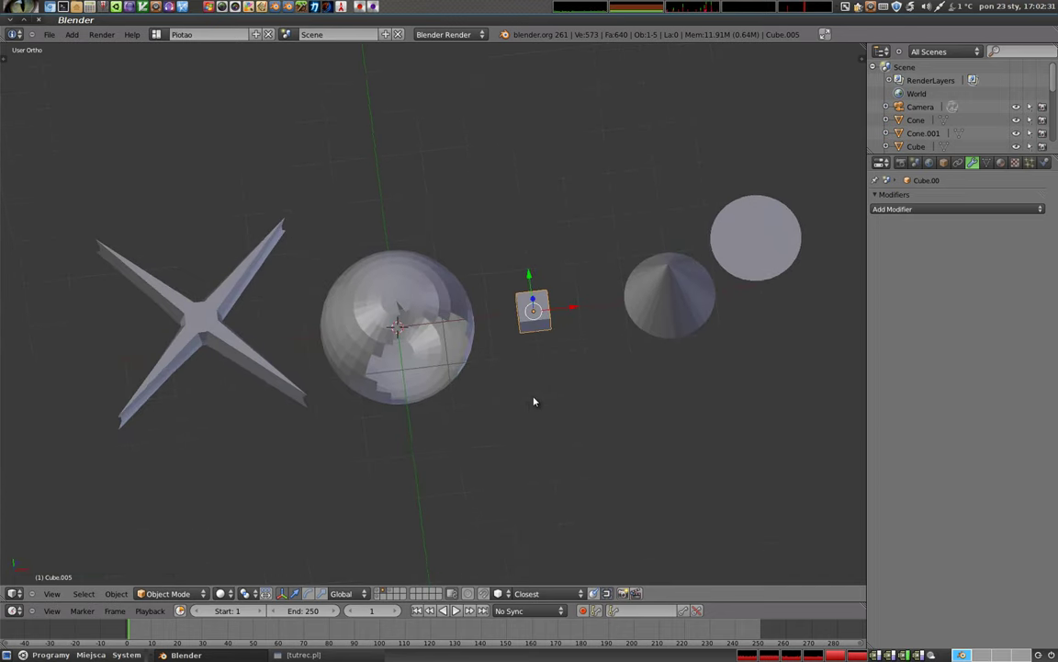
key("g")
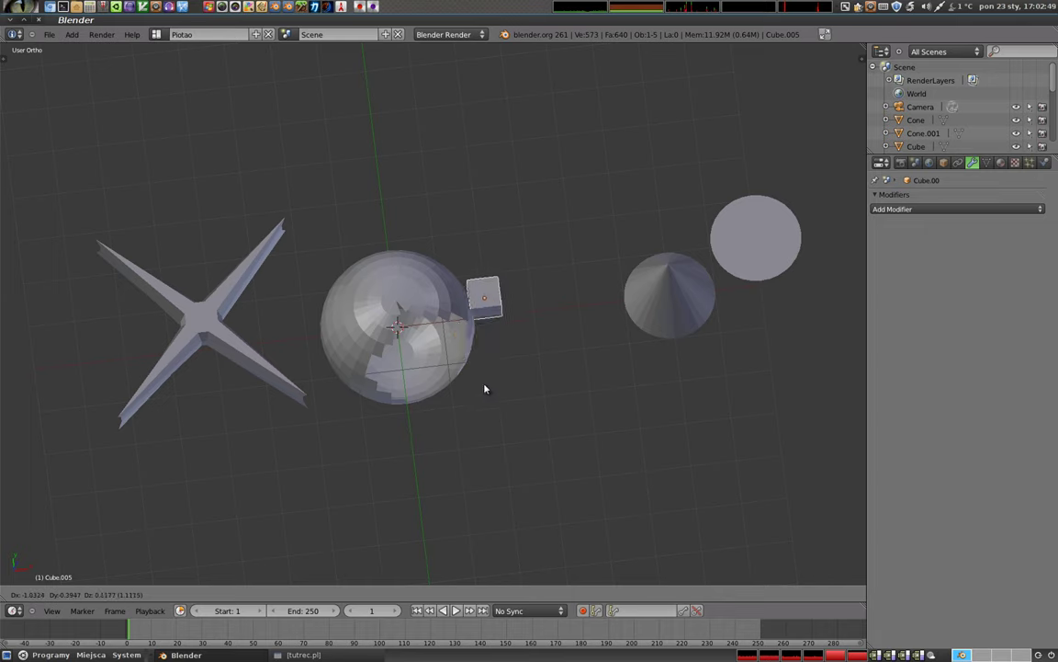
middle_click(447, 330)
middle_click(509, 336)
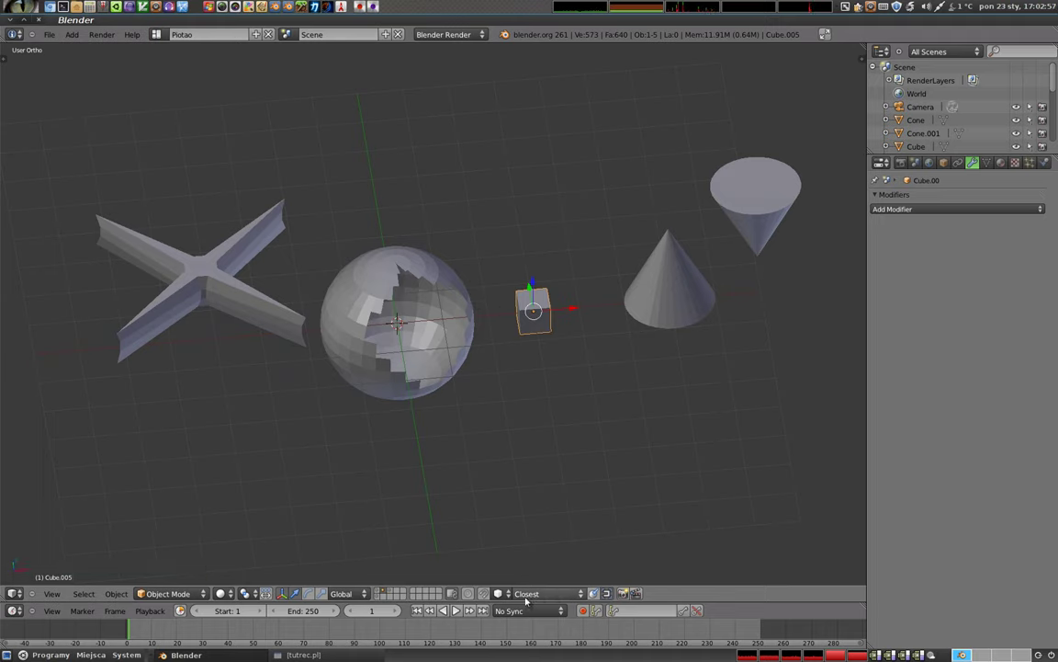
left_click(503, 598)
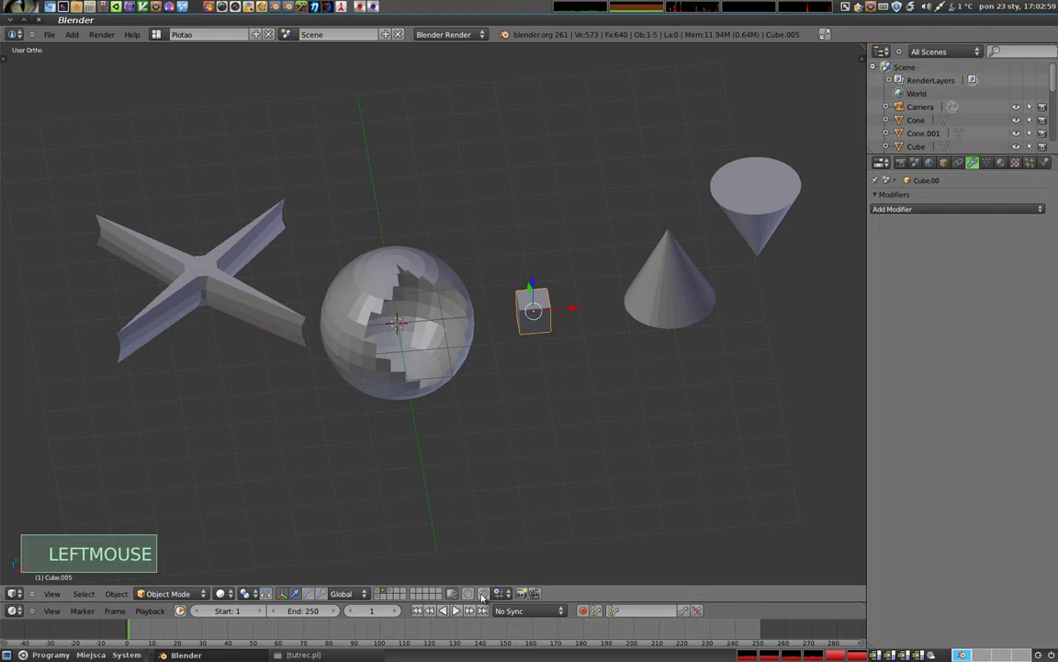
- Orbit to look down on the four cubes and the plane at their centre
key("Tab")
key("Tab")
key("3")
scroll("down", 3)
middle_click(440, 383)
middle_click(359, 254)
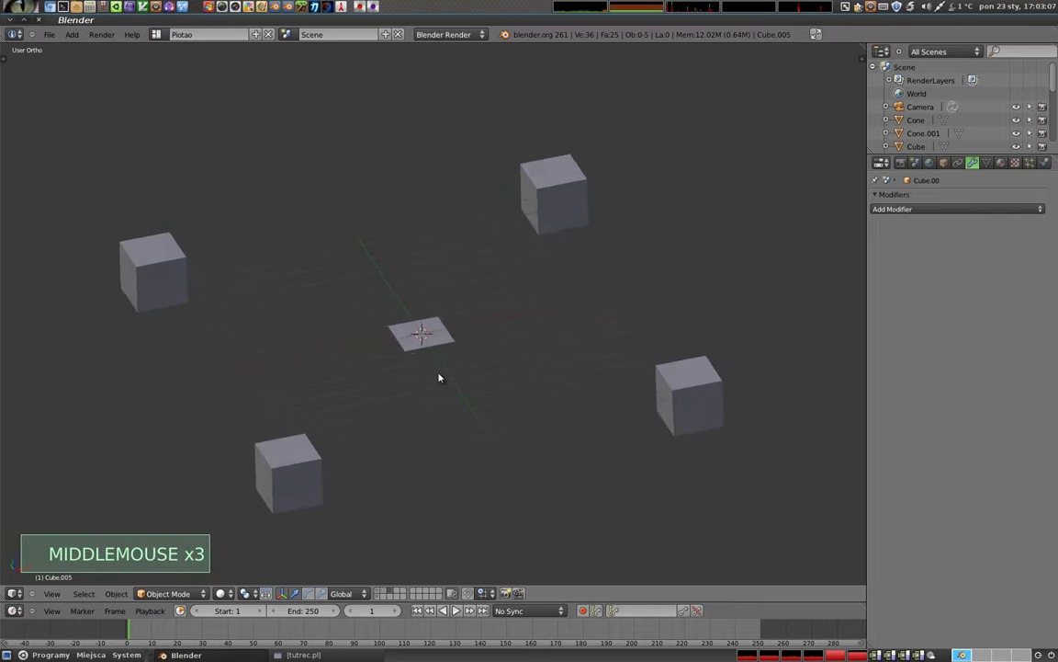
middle_click(447, 374)
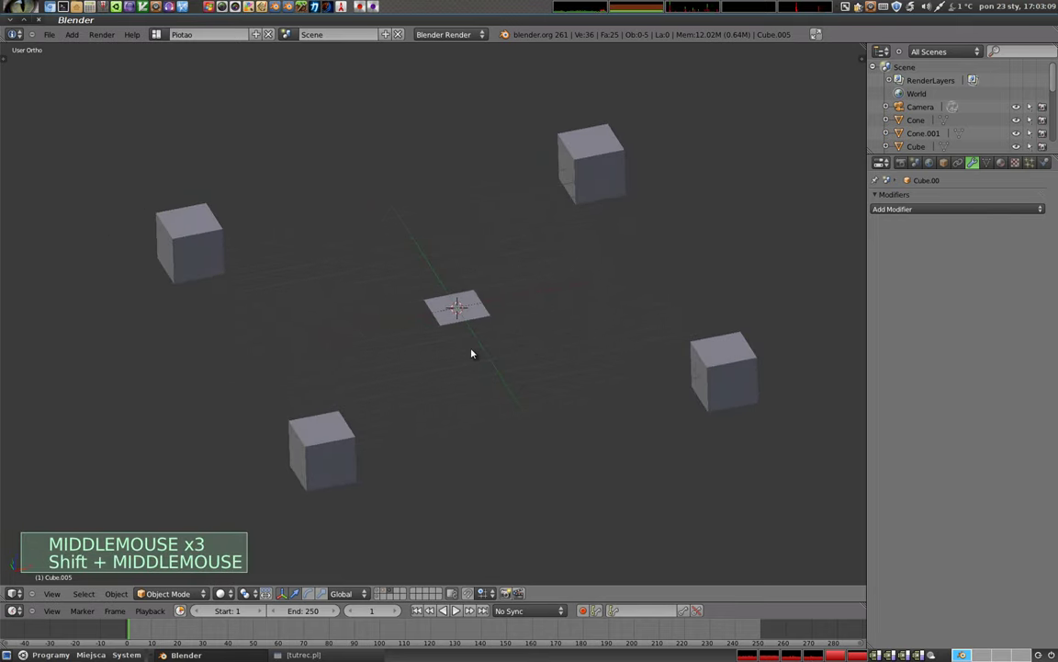
middle_click(475, 350)
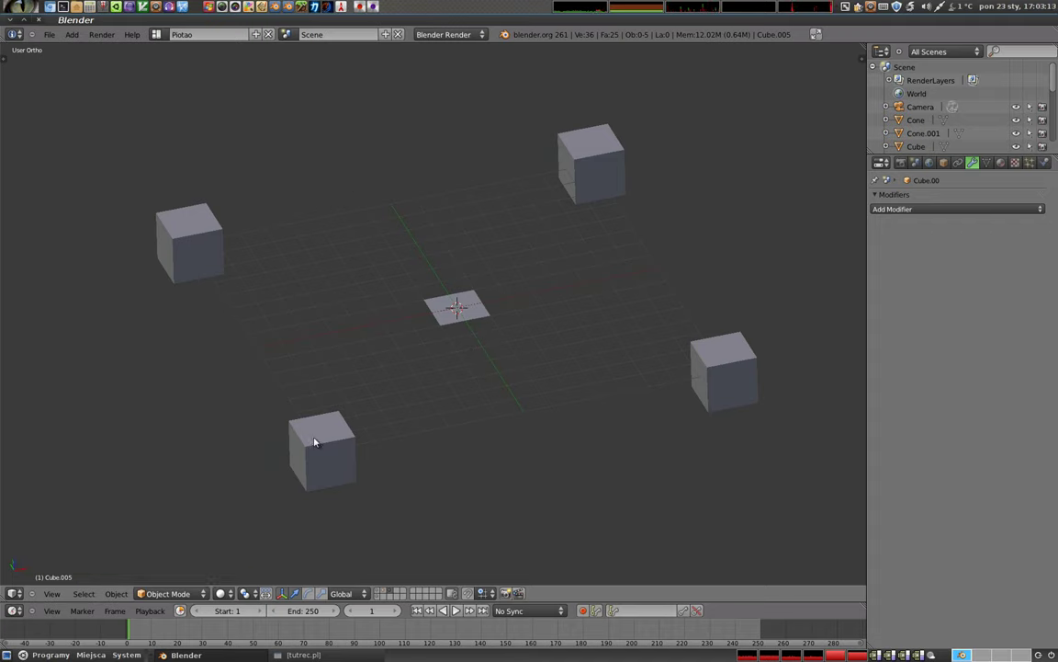
middle_click(515, 296)
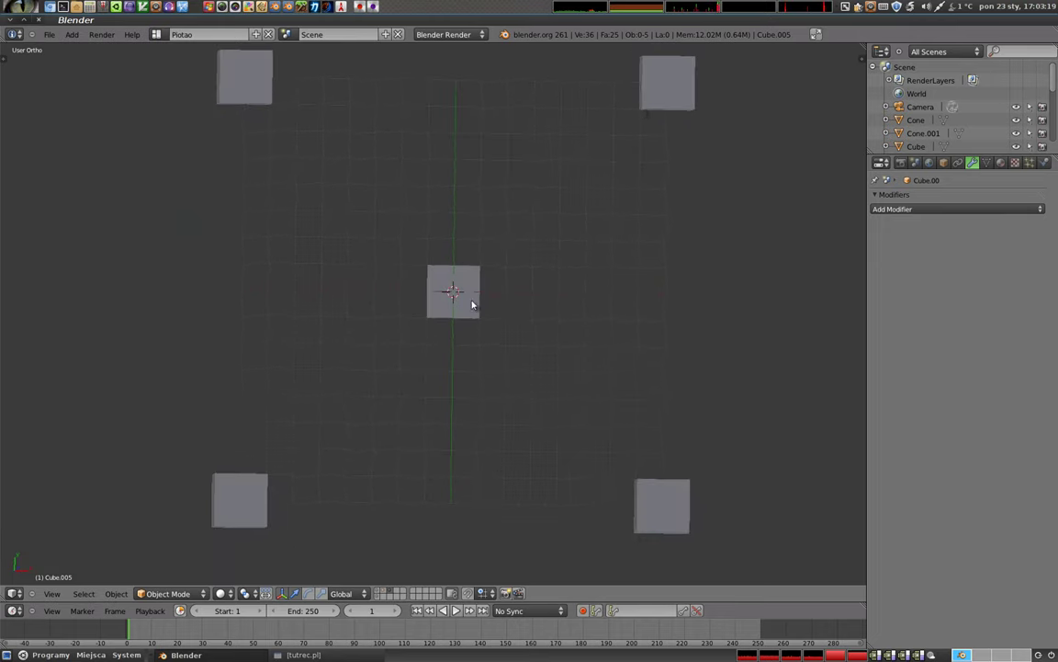
- Select the small central plane and start scaling it
right_click(467, 293)
middle_click(453, 522)
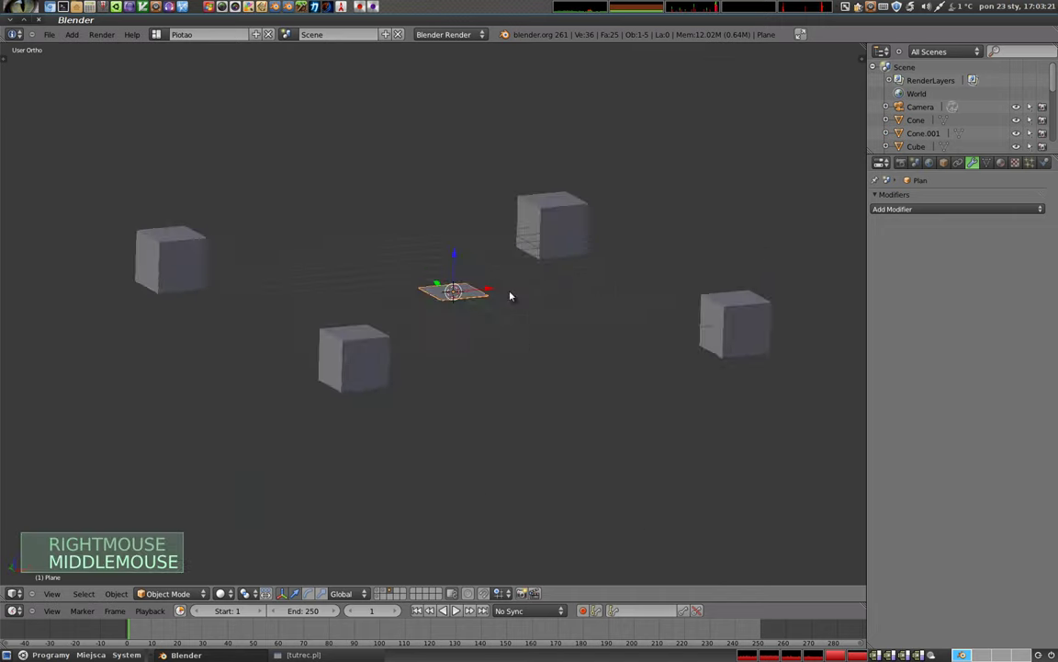
middle_click(348, 234)
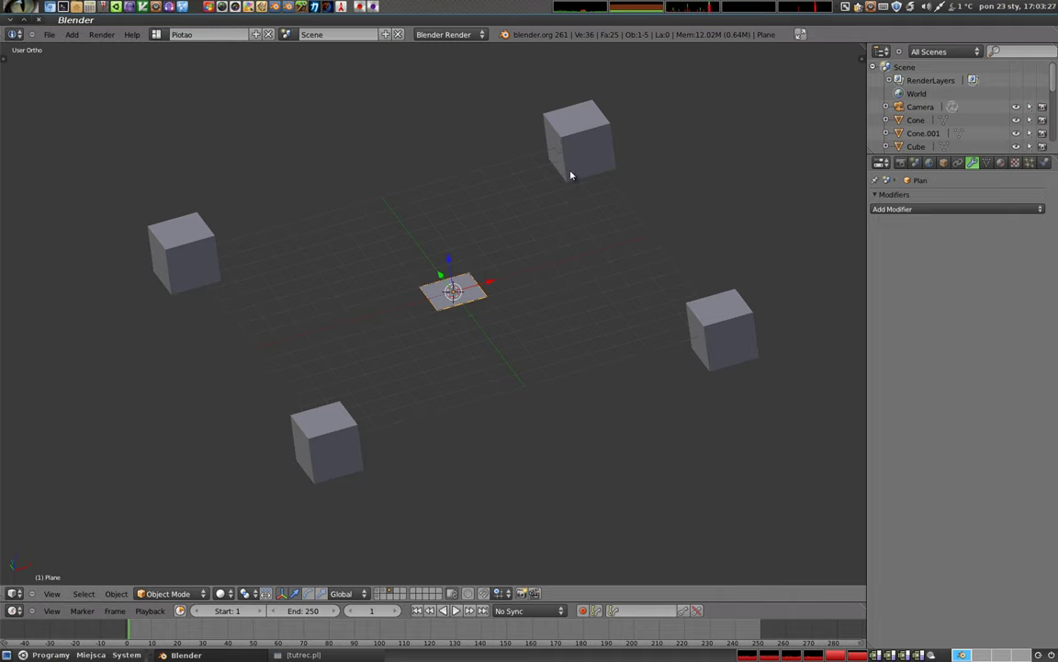
key("s")
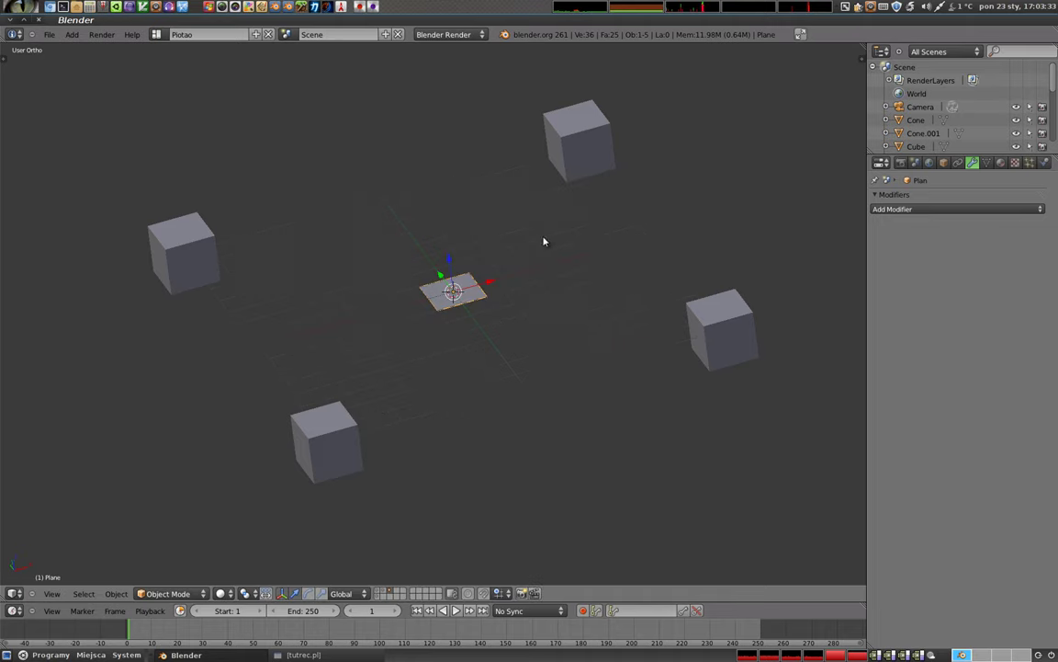
right_click(203, 245)
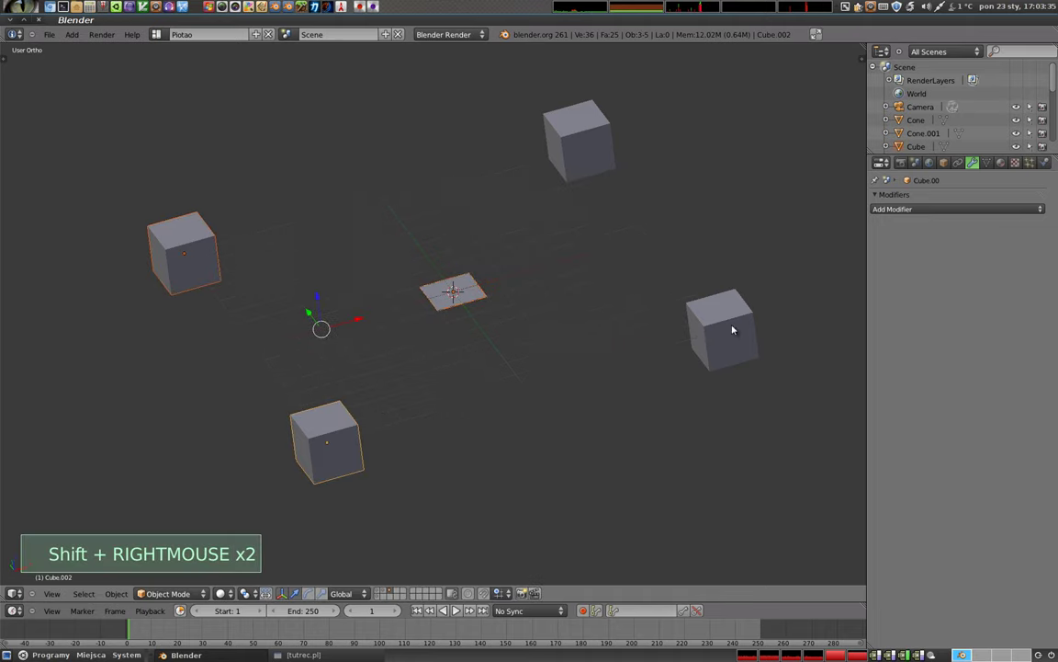
middle_click(451, 483)
key("r")
left_click(666, 367)
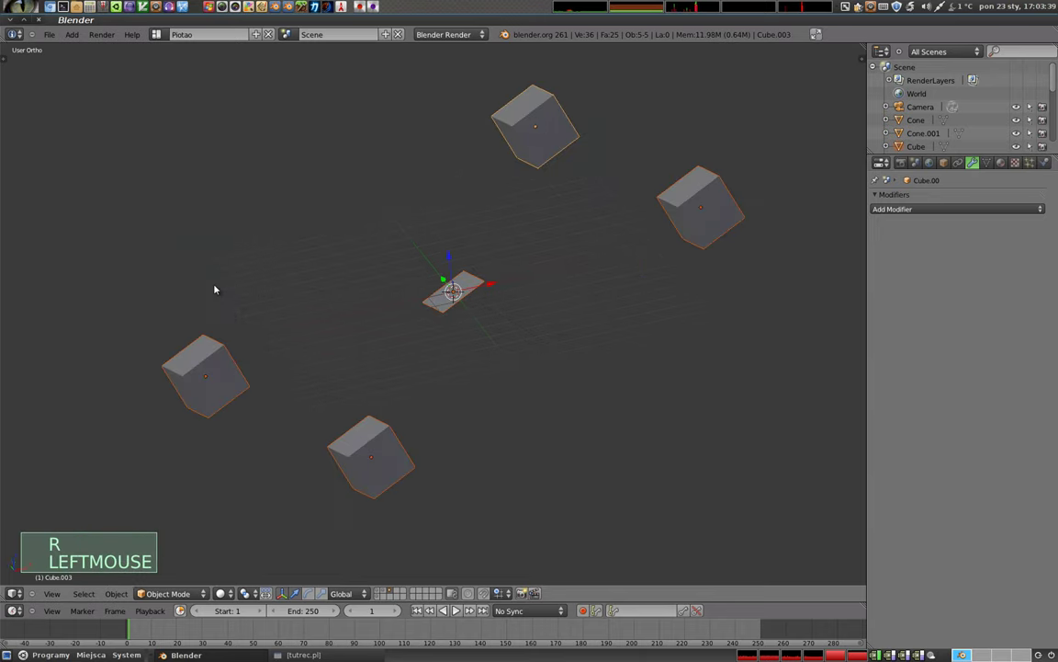
right_click(468, 282)
key("s")
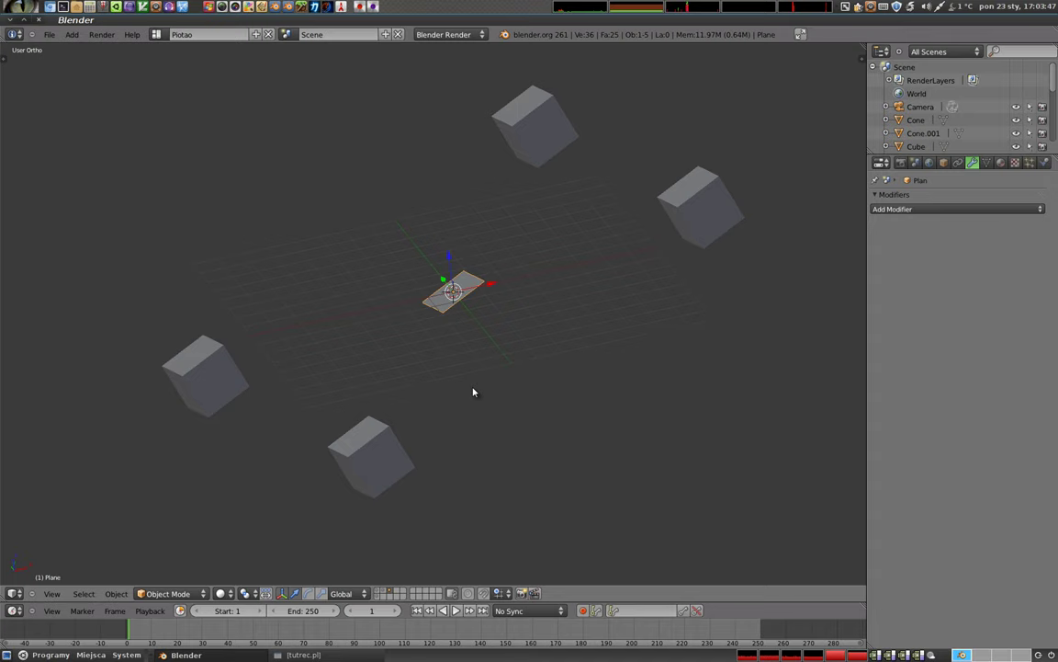
middle_click(442, 411)
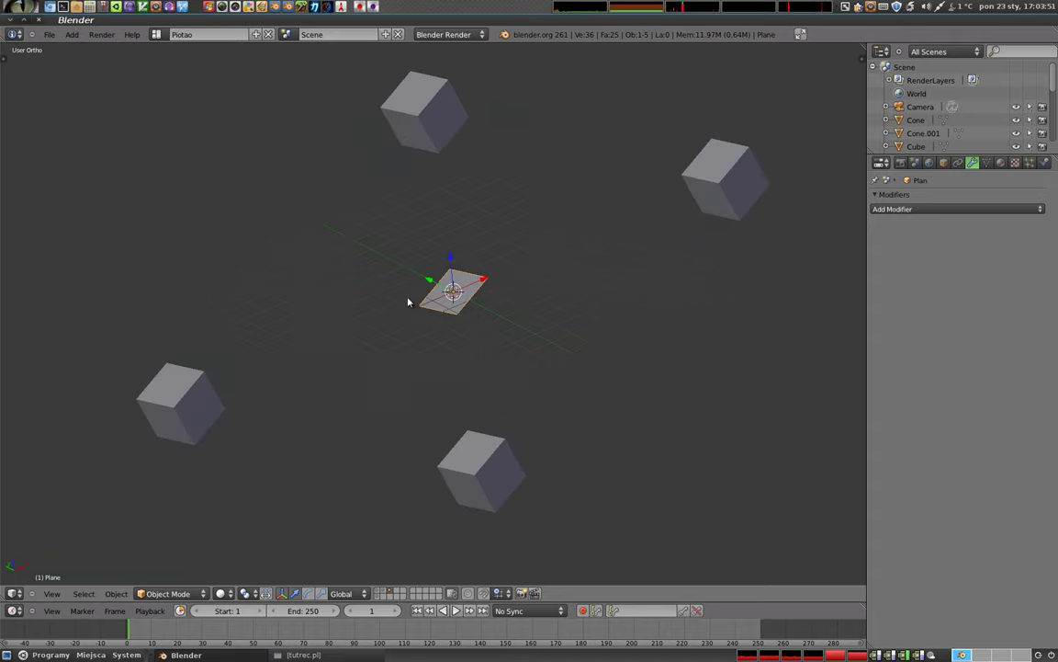
- Show the plane's Transform panel values and switch off the viewport floor grid
key("n")
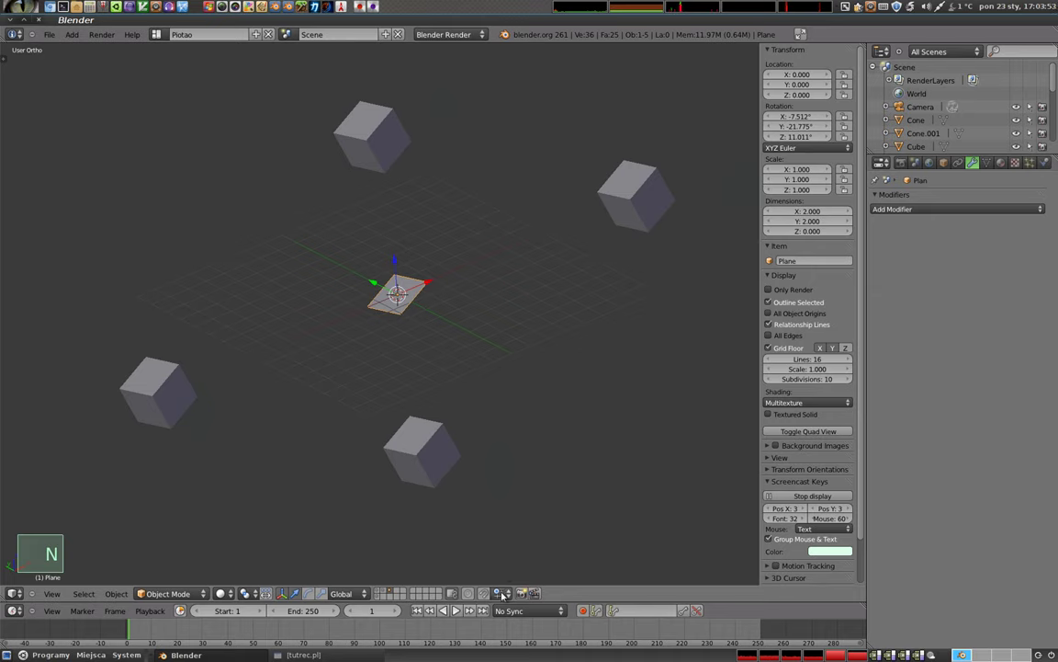
left_click(771, 350)
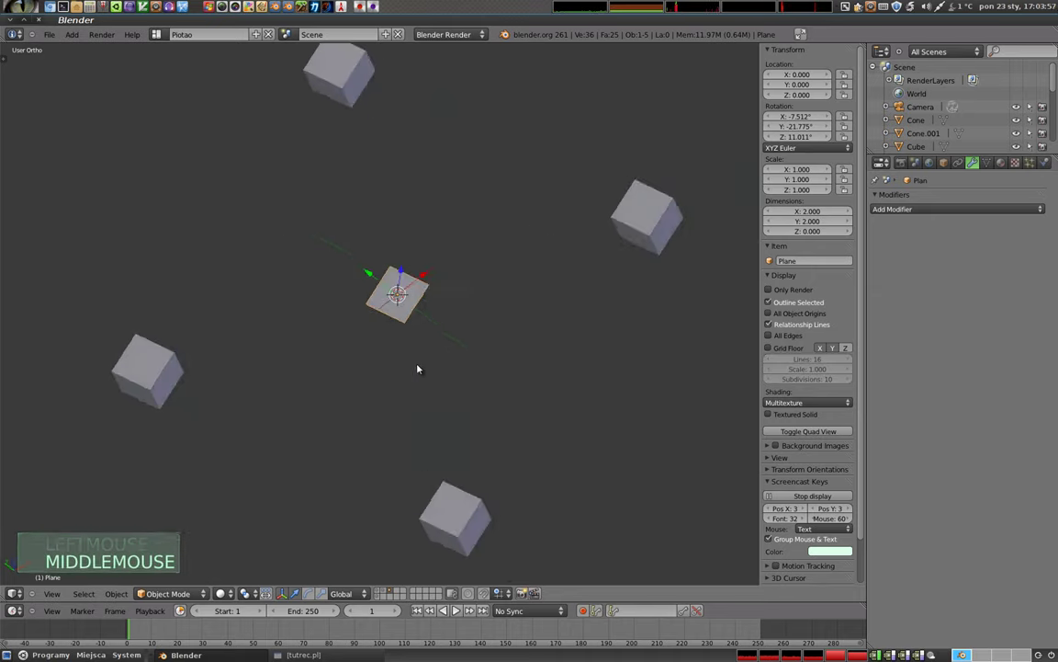
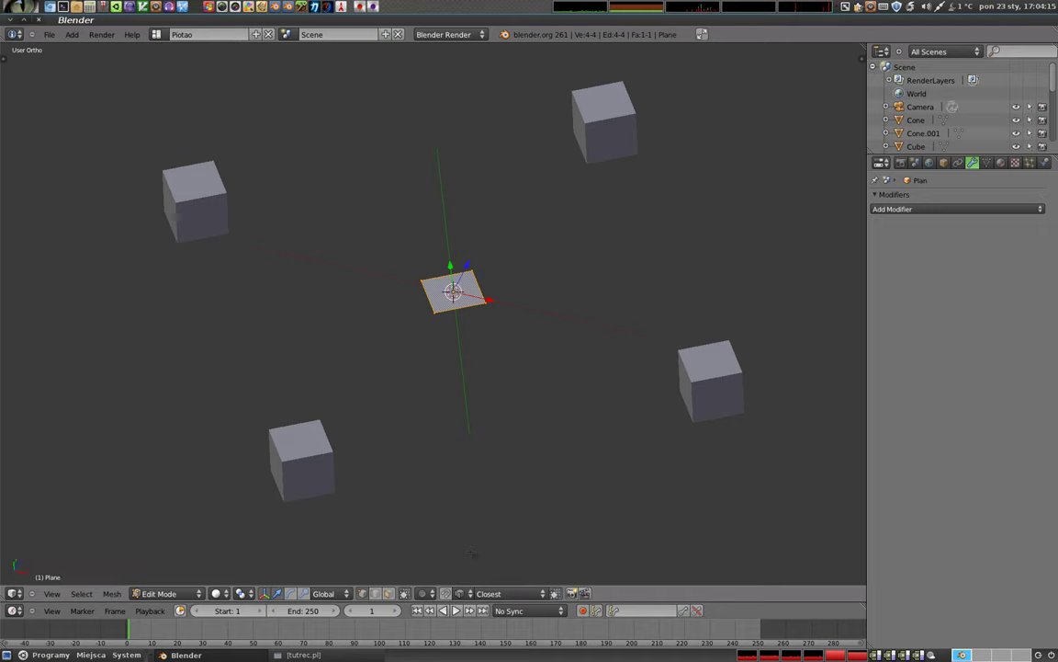
- Scale the plane outward in Edit Mode, undoing a first attempt and scaling again
left_click(491, 594)
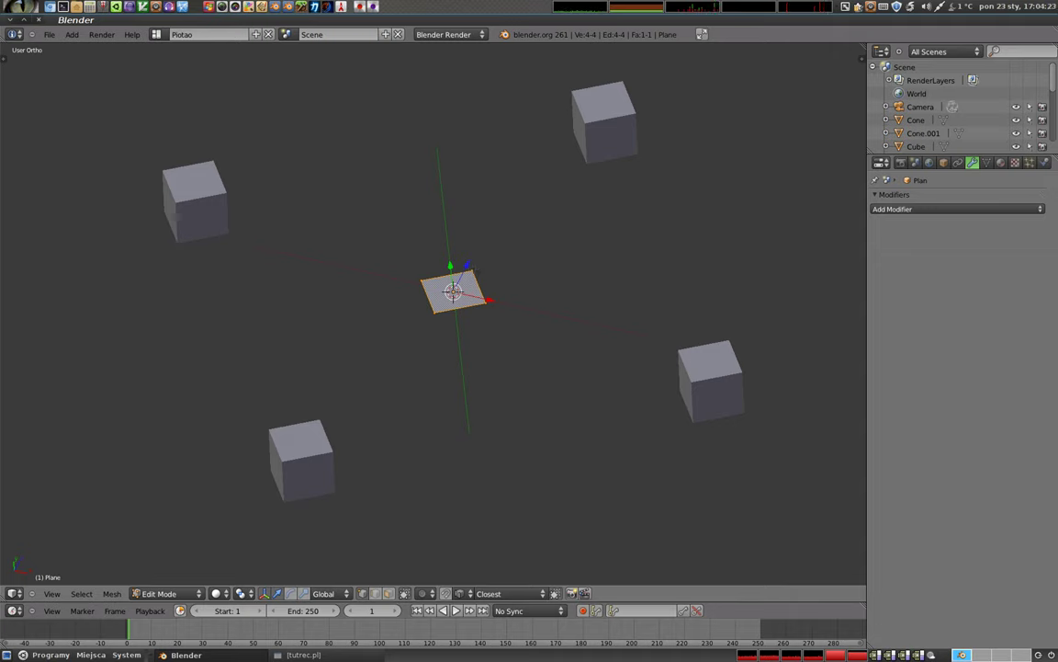
key("s")
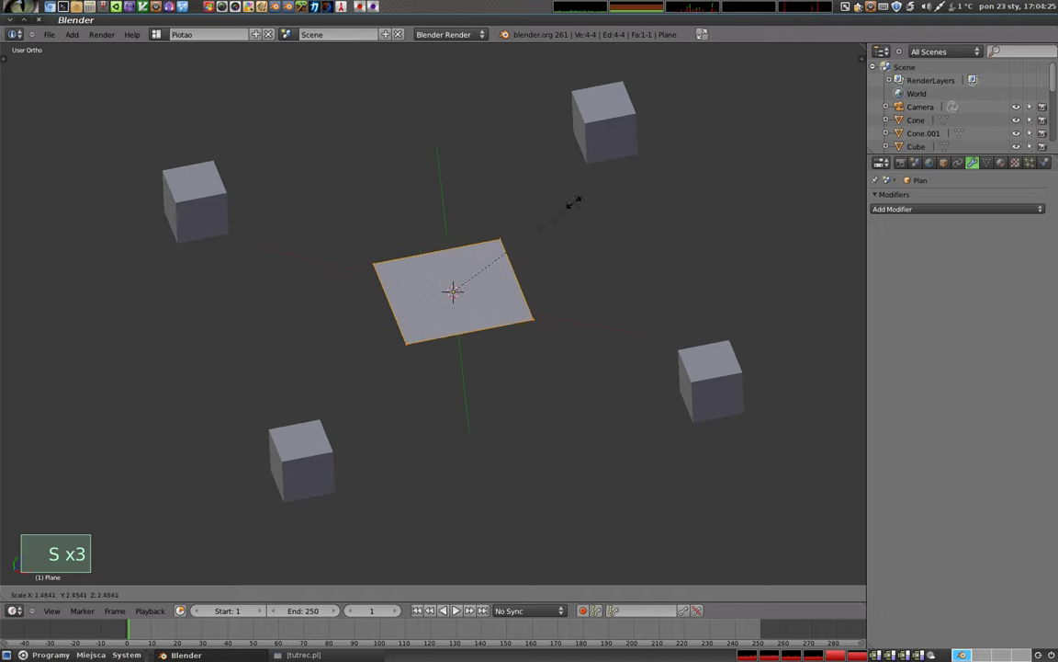
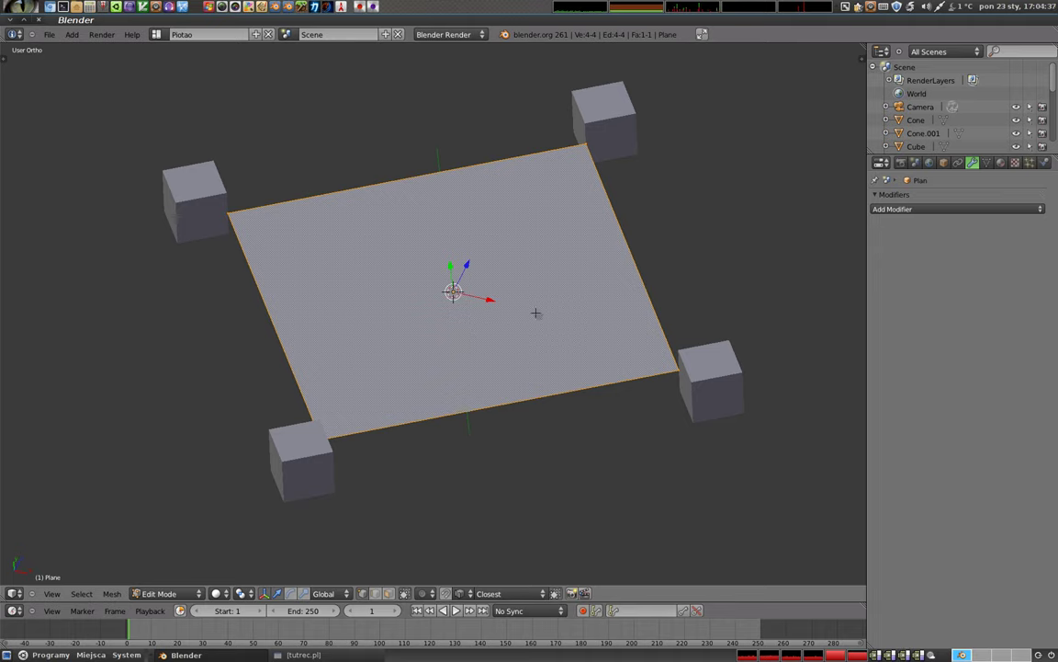
key("ctrl+z")
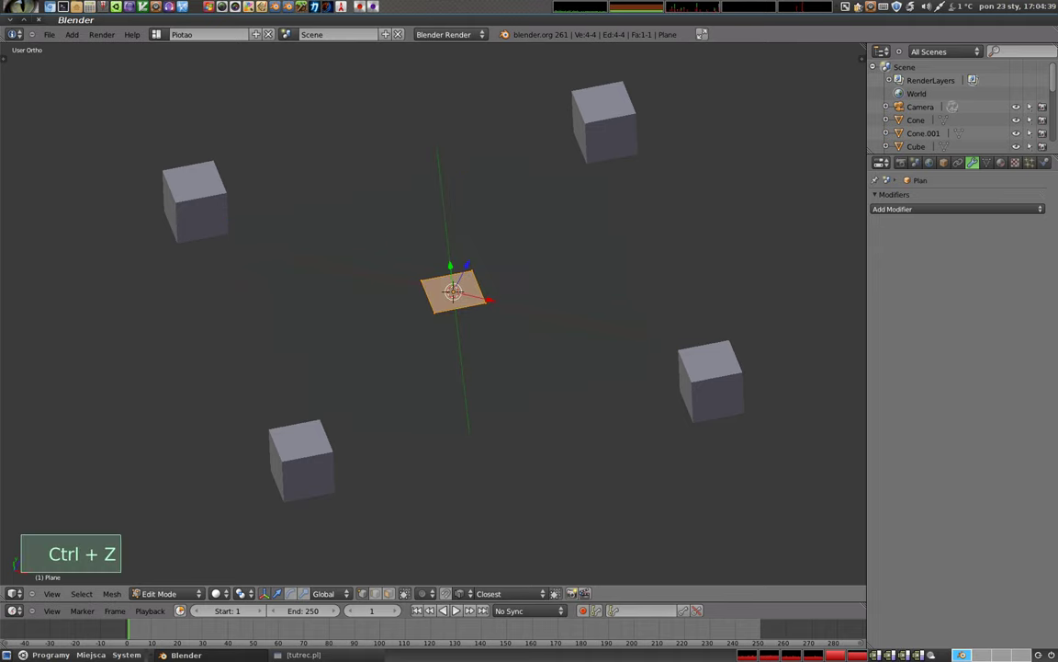
left_click(500, 595)
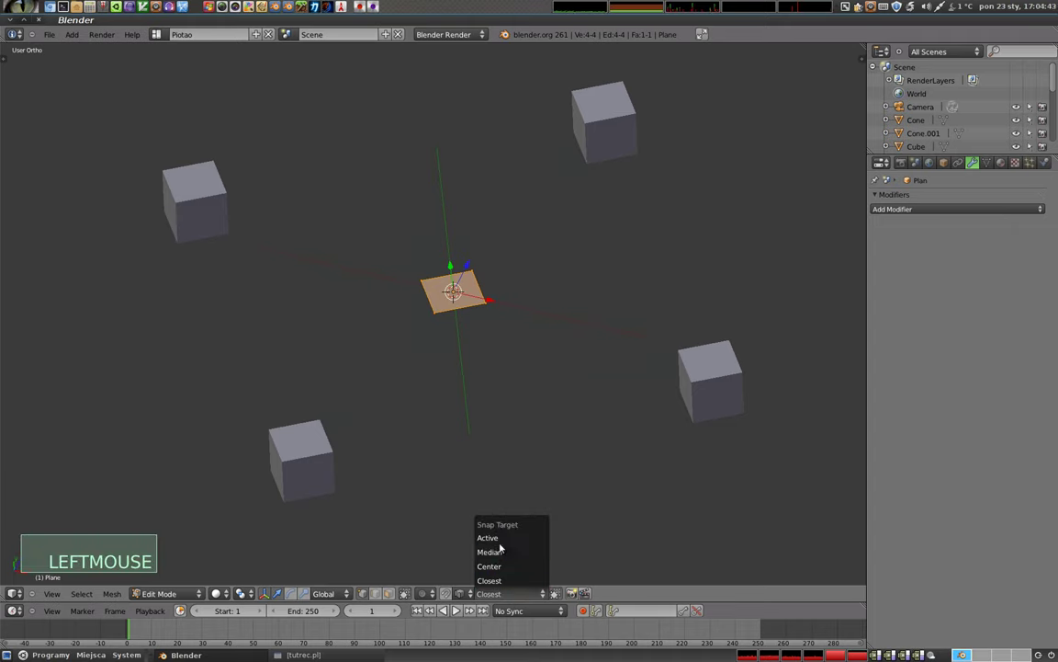
key("s")
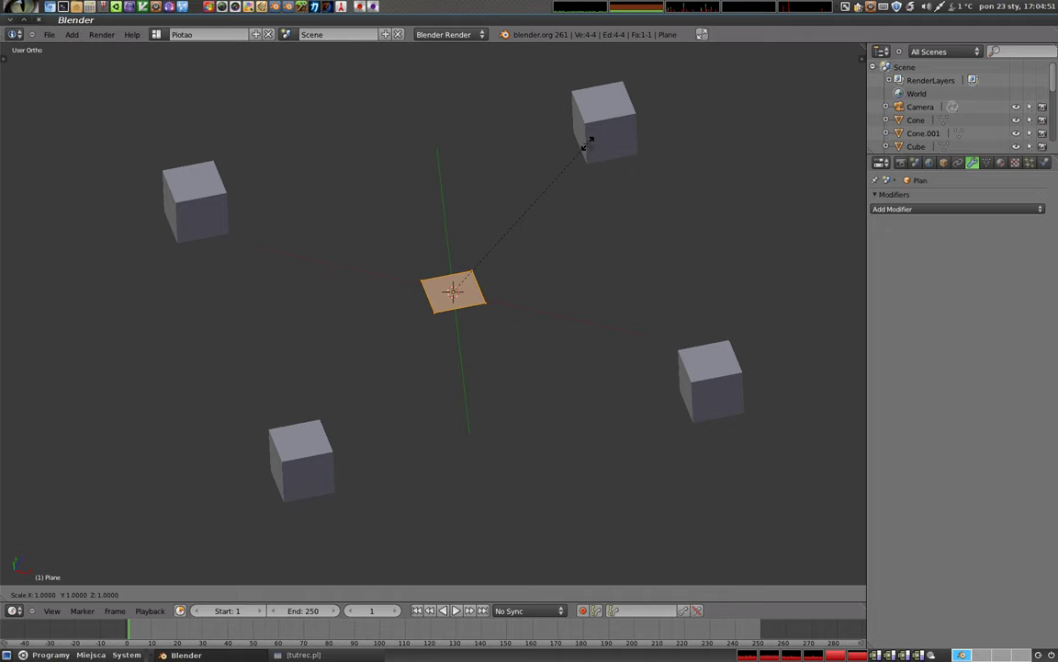
- Toggle mesh editing so the enlarged plane's corners end up reaching the four cubes
key("Tab")
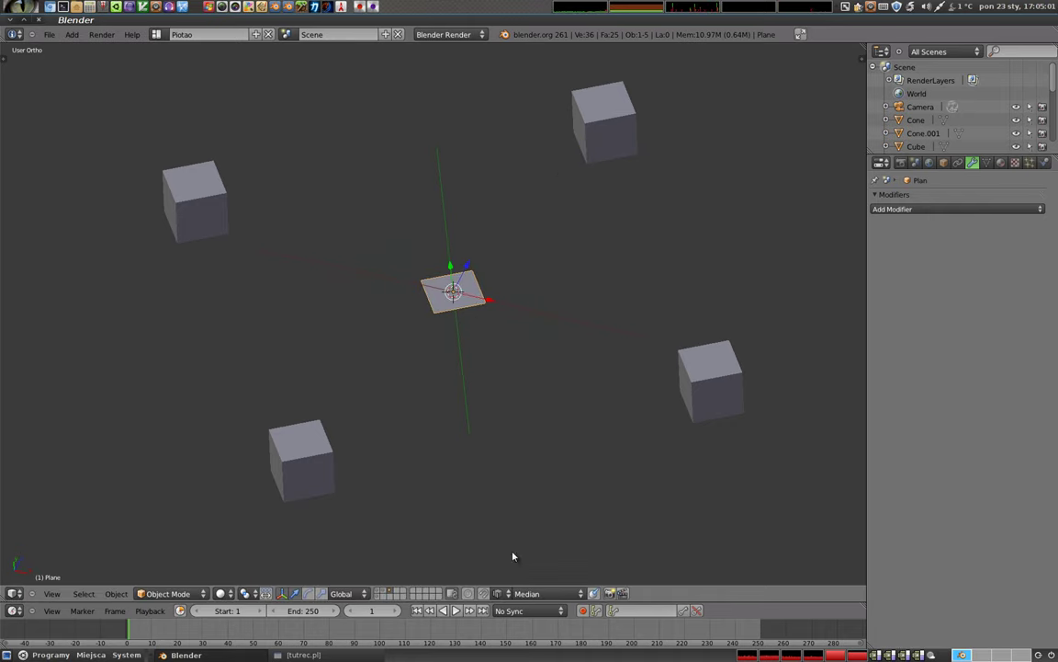
left_click(545, 595)
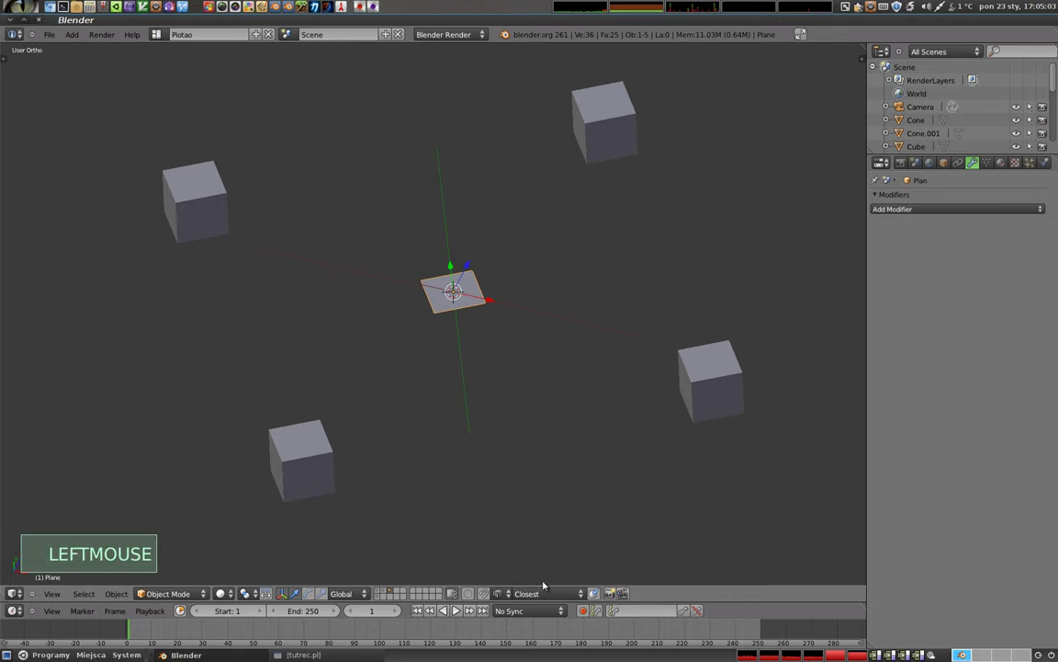
key("Tab")
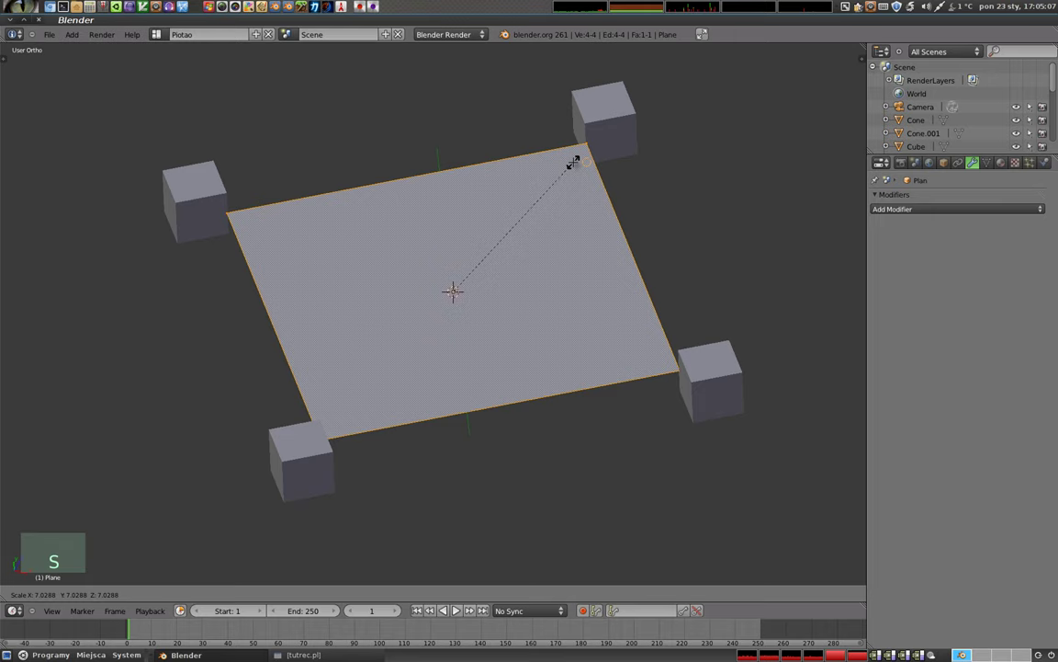